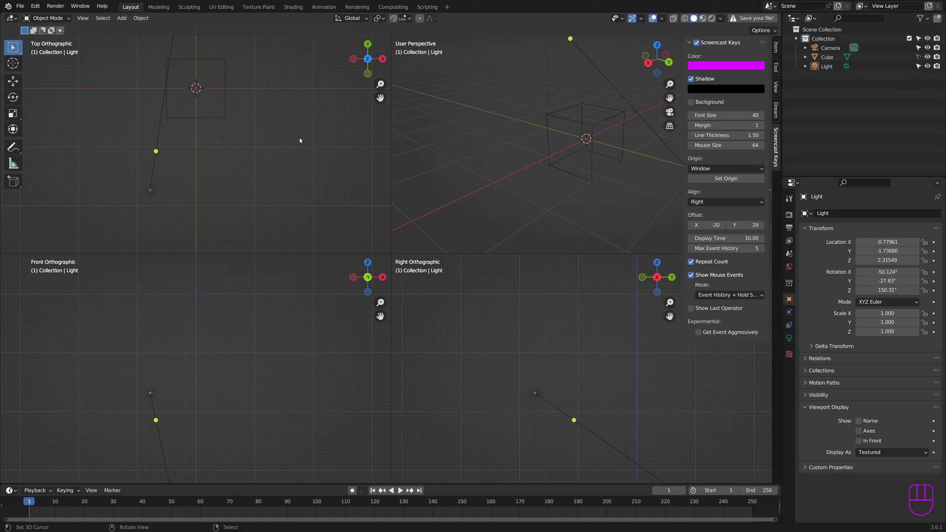
# Add a second cube, Cube.001, enter Edit Mode and begin scaling it down
pyautogui.moveTo(200, 85); pyautogui.dragTo(205, 123)
pyautogui.scroll(3)
pyautogui.press('shift+a')
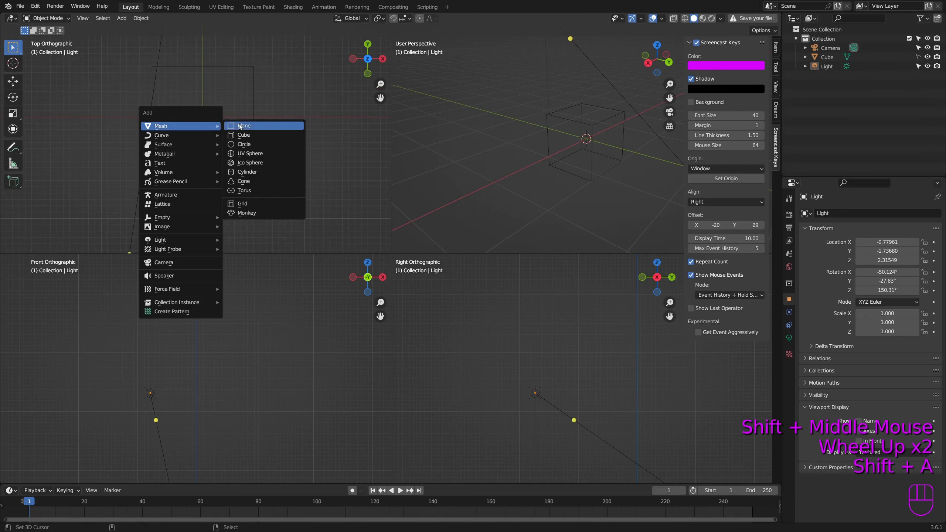
pyautogui.press('Tab')
pyautogui.press('s')
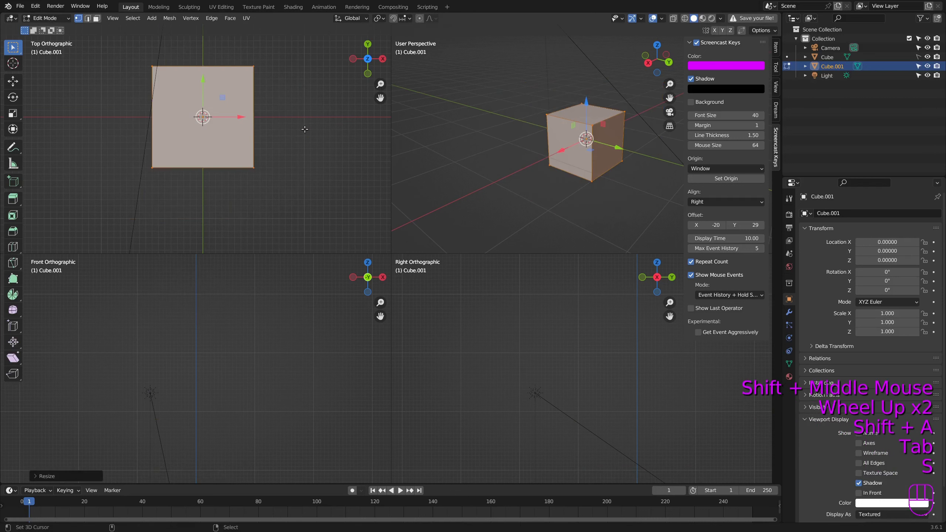
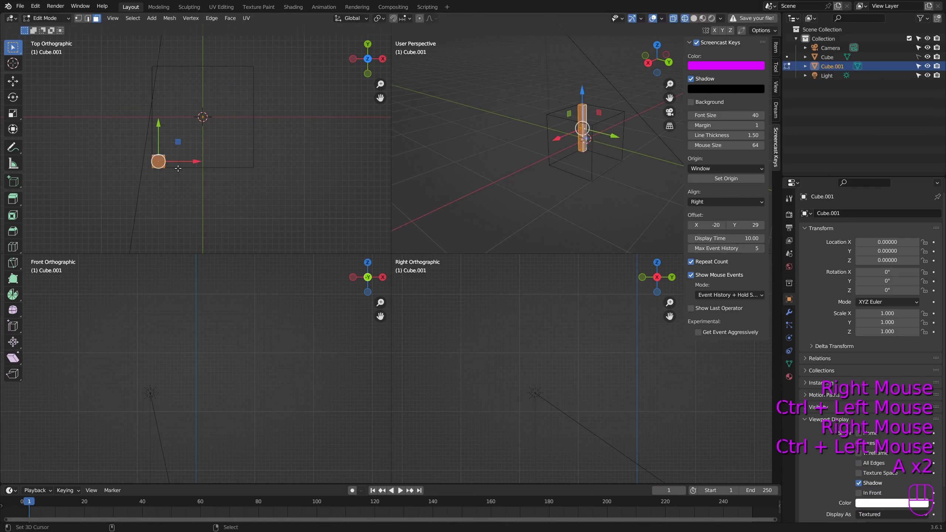
# Move the thin leg post 0.25 on X and Y toward a corner off centre
pyautogui.press('g')
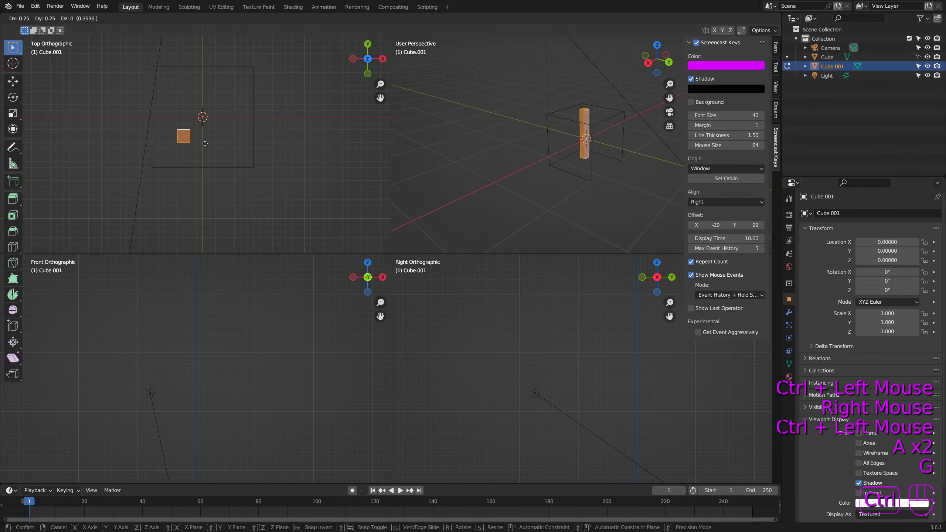
pyautogui.scroll(3)
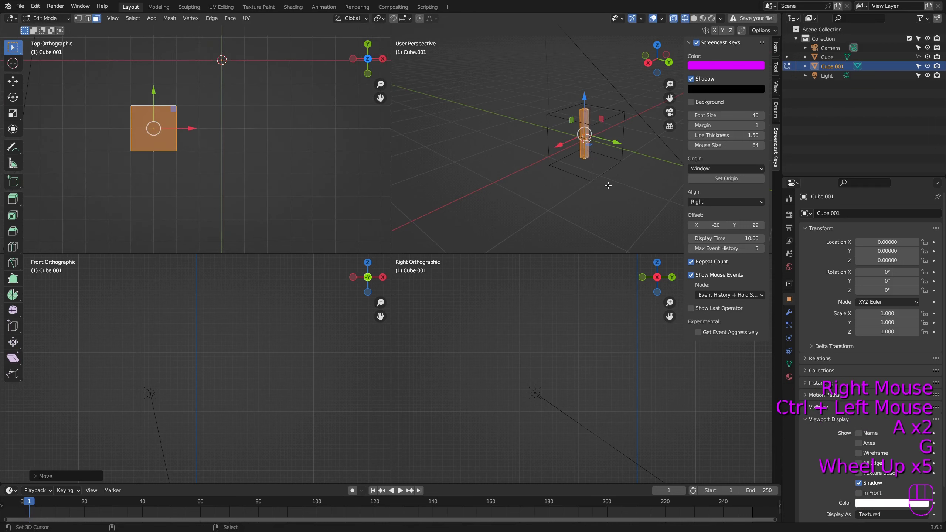
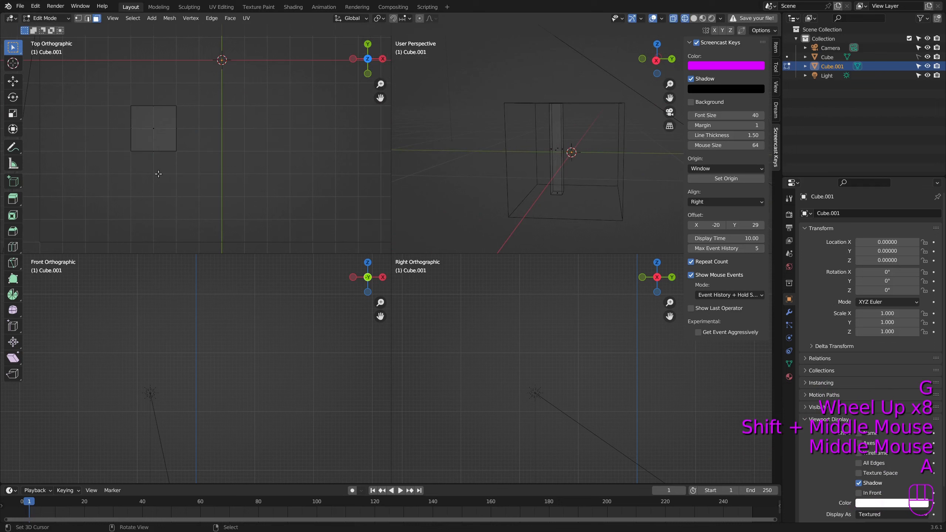
pyautogui.scroll(-3)
pyautogui.scroll(-3)
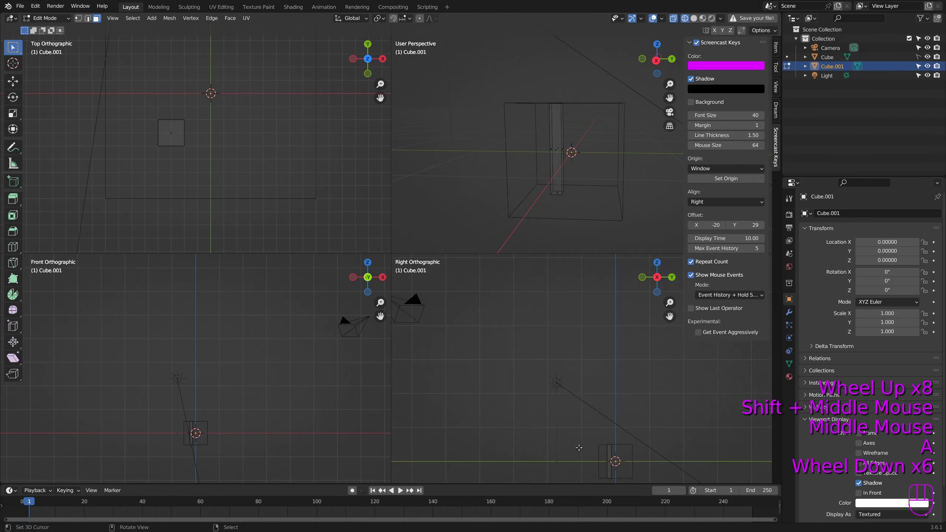
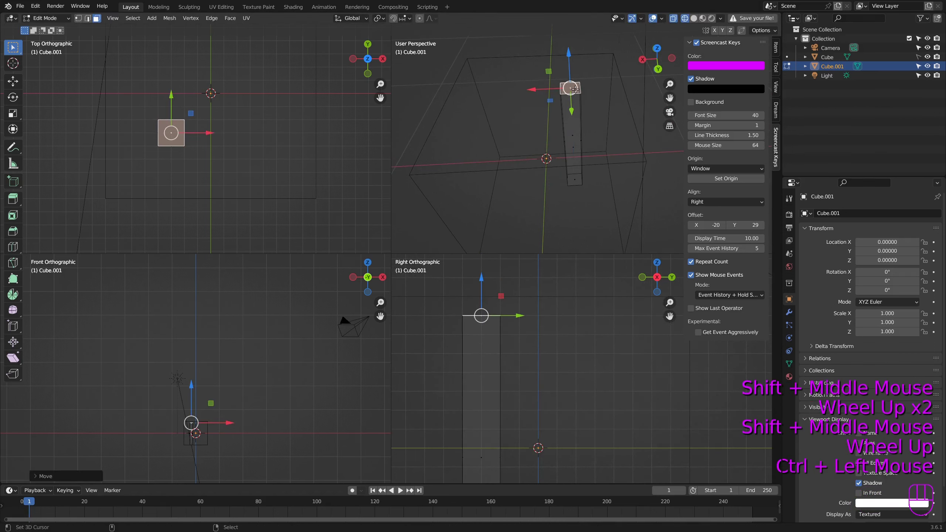
# Mark seams on the leg's bottom loop and one vertical edge, then select the whole leg
pyautogui.press('x')
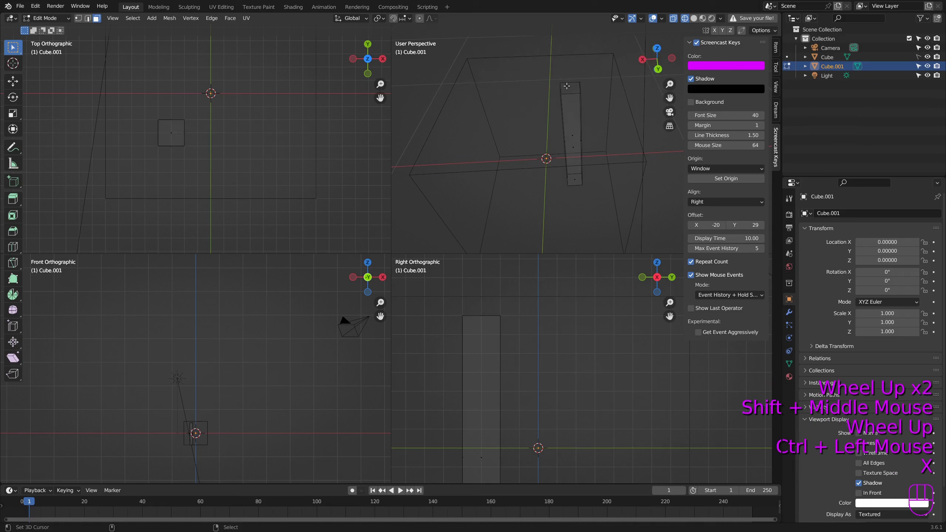
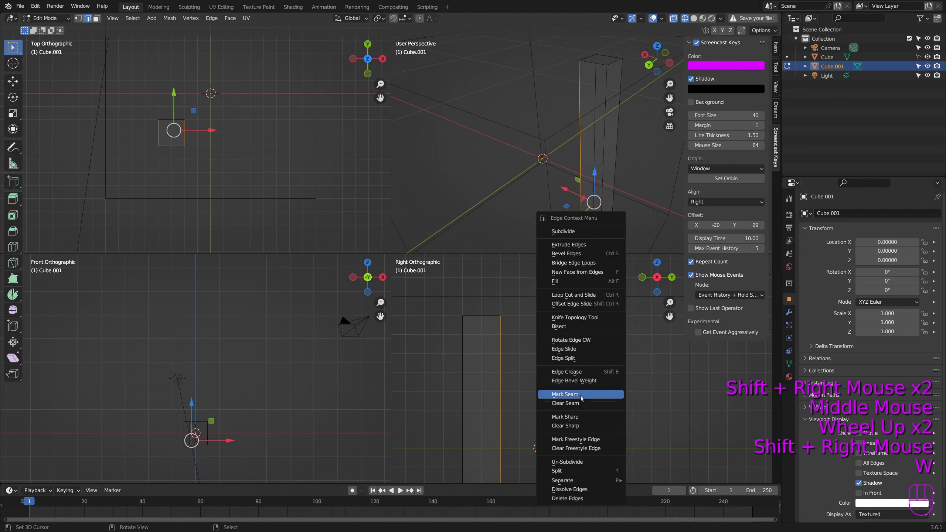
pyautogui.press('a')
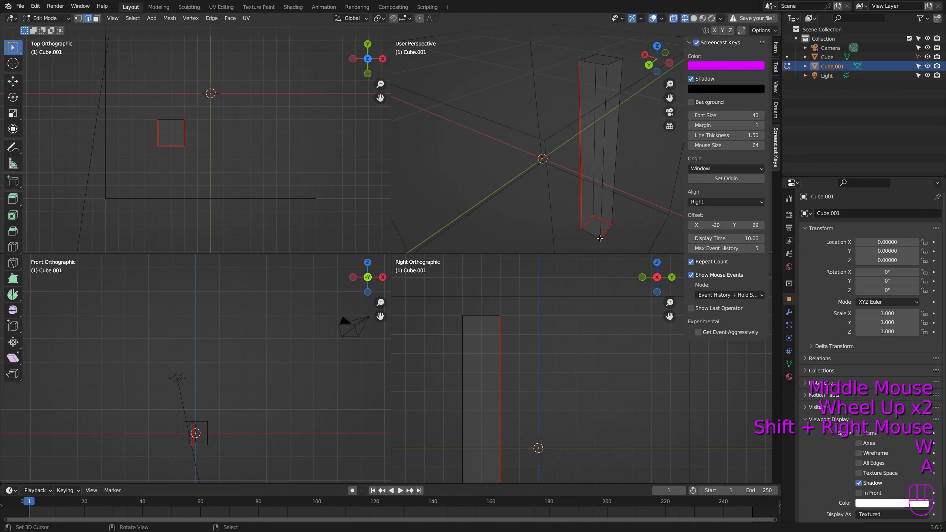
pyautogui.scroll(-3)
pyautogui.scroll(-3)
pyautogui.press('a')
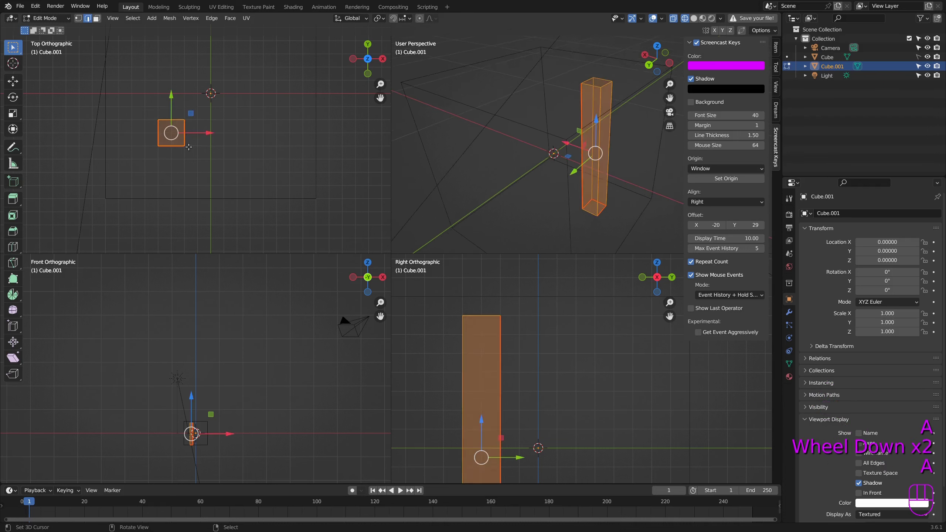
# Duplicate the leg along X, then duplicate the pair along Y into four posts
pyautogui.press('shift+d')
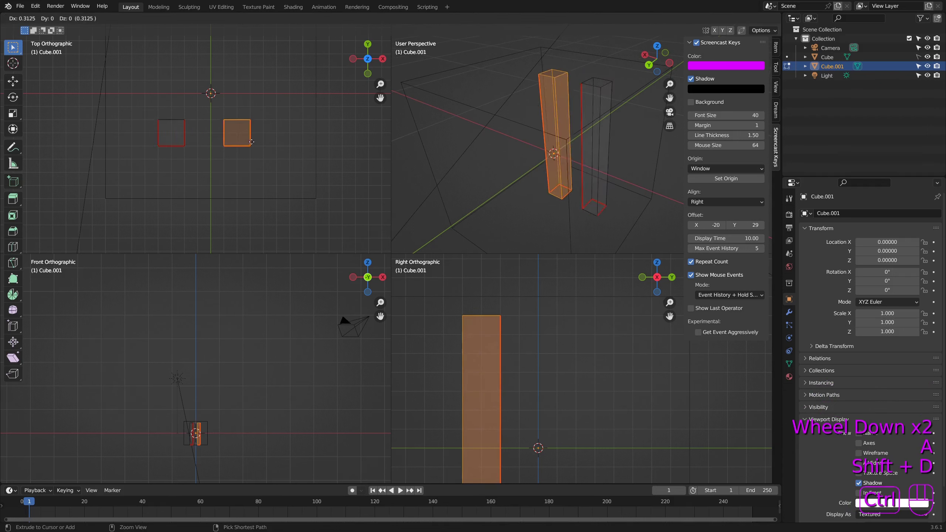
pyautogui.scroll(-3)
pyautogui.press('a')
pyautogui.press('a')
pyautogui.press('shift+d')
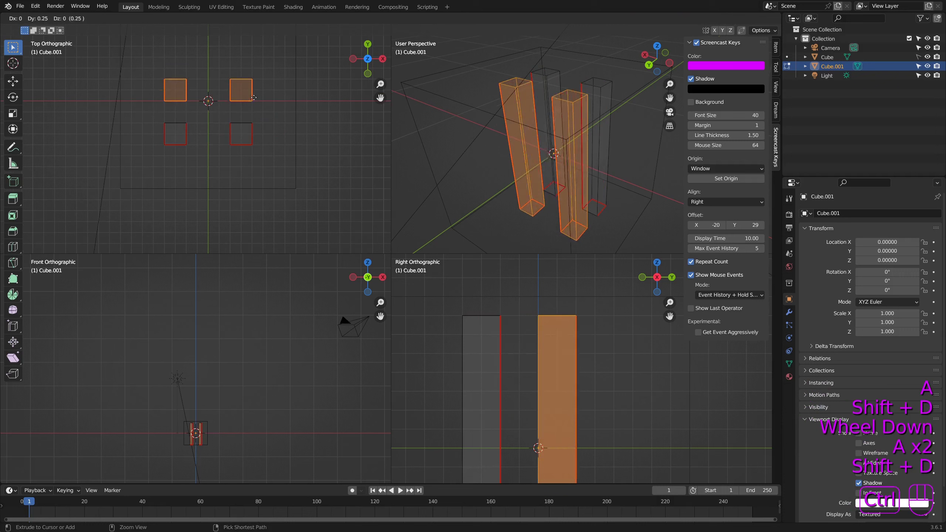
# Grow the selection over one post and start rotating it in place
pyautogui.press('r')
pyautogui.press('a')
pyautogui.moveTo(593, 153); pyautogui.dragTo(526, 225)
pyautogui.rightClick(568, 140)
pyautogui.press('ctrl+KP_Add')
pyautogui.press('ctrl+KP_Add')
pyautogui.press('ctrl+KP_Add')
pyautogui.press('ctrl+KP_Add')
pyautogui.press('ctrl+KP_Add')
pyautogui.press('ctrl+KP_Add')
pyautogui.scroll(3)
pyautogui.moveTo(184, 64); pyautogui.dragTo(199, 149)
pyautogui.scroll(3)
pyautogui.press('r')
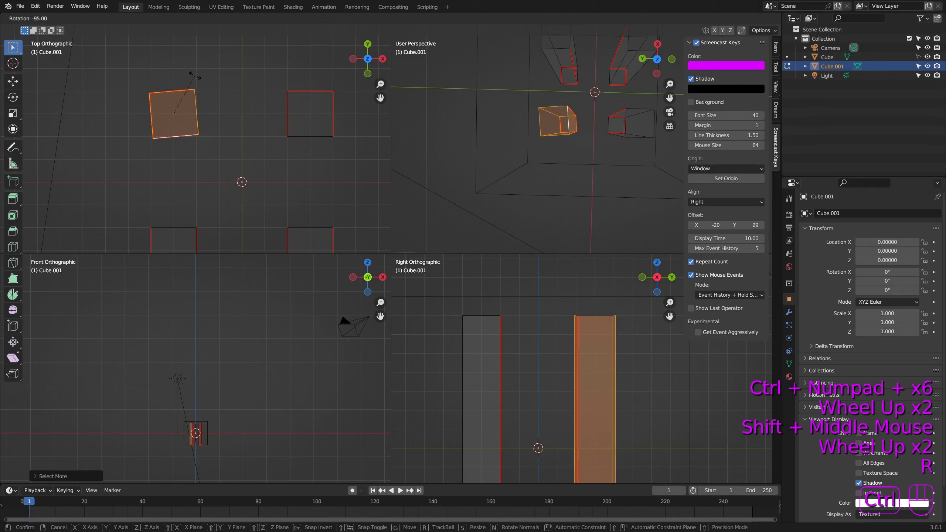
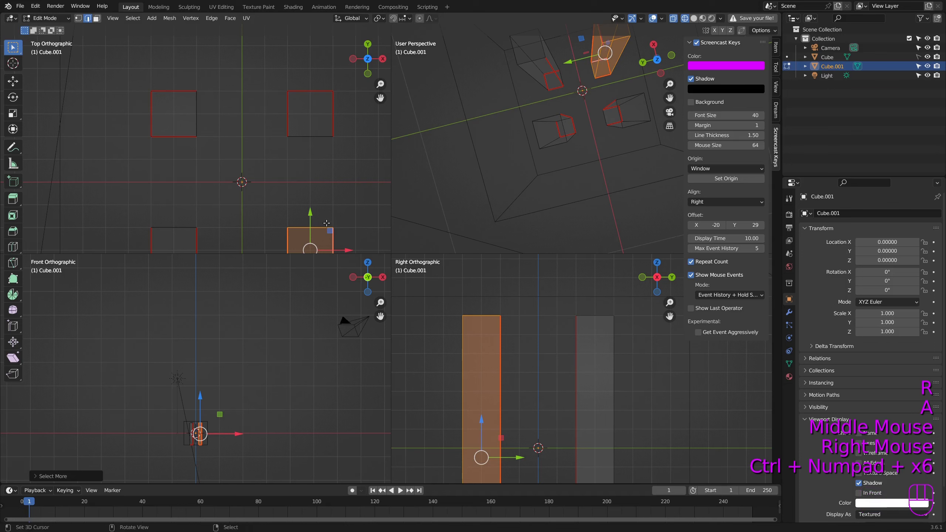
# Orbit around the four legs to inspect their seams from all sides and below
pyautogui.moveTo(321, 208); pyautogui.dragTo(308, 170)
pyautogui.press('r')
pyautogui.press('a')
pyautogui.moveTo(590, 117); pyautogui.dragTo(581, 78)
pyautogui.press('z')
pyautogui.scroll(3)
pyautogui.moveTo(629, 126); pyautogui.dragTo(522, 108)
pyautogui.moveTo(620, 134); pyautogui.dragTo(490, 120)
pyautogui.moveTo(517, 122); pyautogui.dragTo(502, 81)
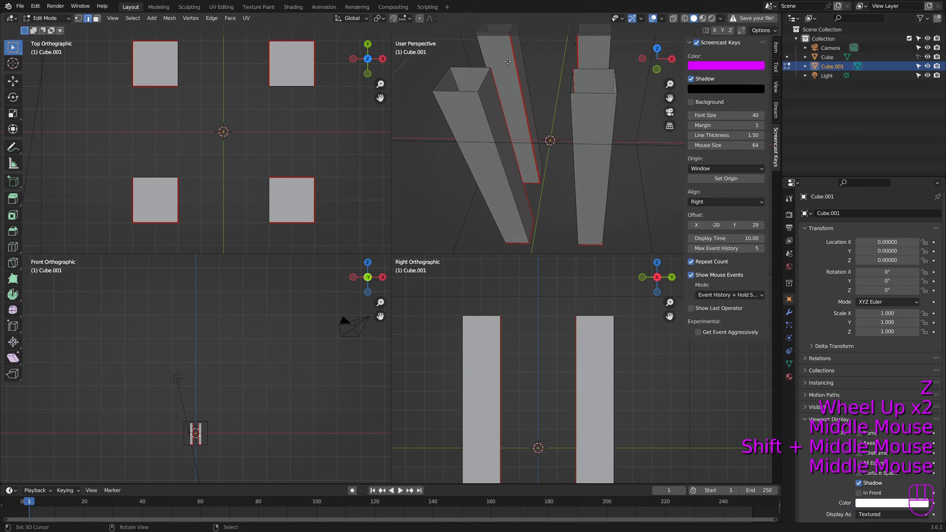
pyautogui.moveTo(530, 129); pyautogui.dragTo(573, 123)
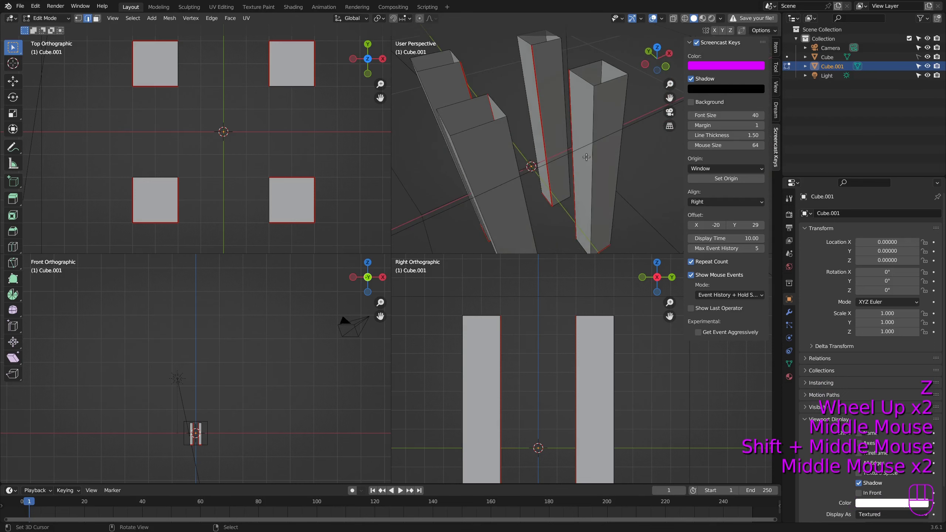
pyautogui.moveTo(587, 154); pyautogui.dragTo(525, 146)
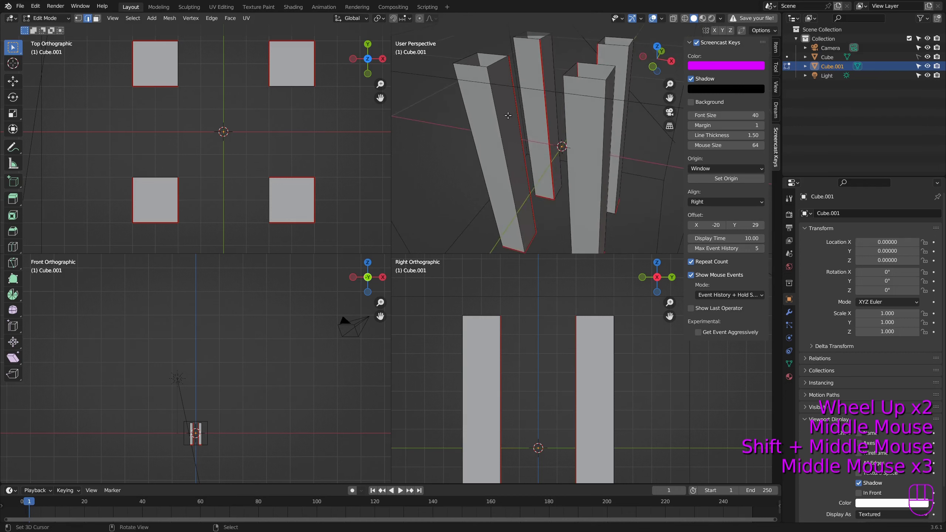
pyautogui.moveTo(510, 111); pyautogui.dragTo(633, 111)
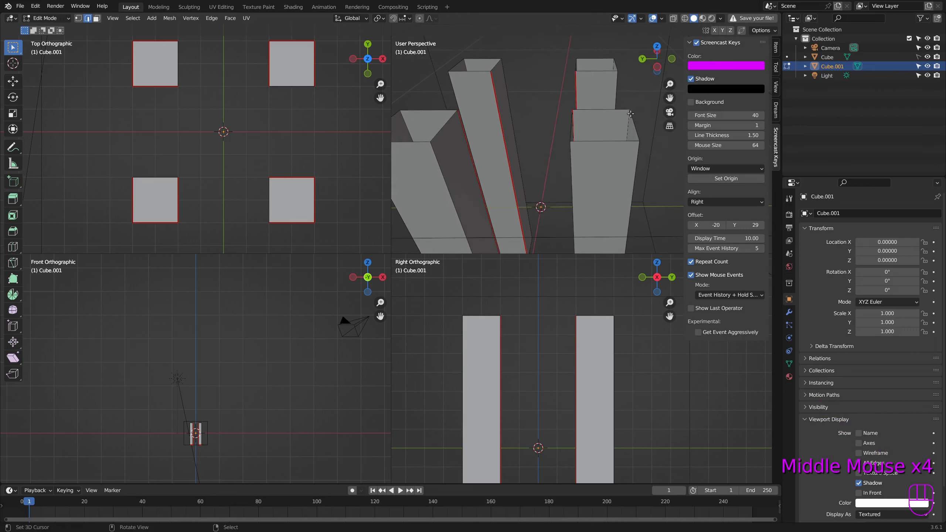
pyautogui.scroll(-3)
pyautogui.moveTo(561, 189); pyautogui.dragTo(546, 139)
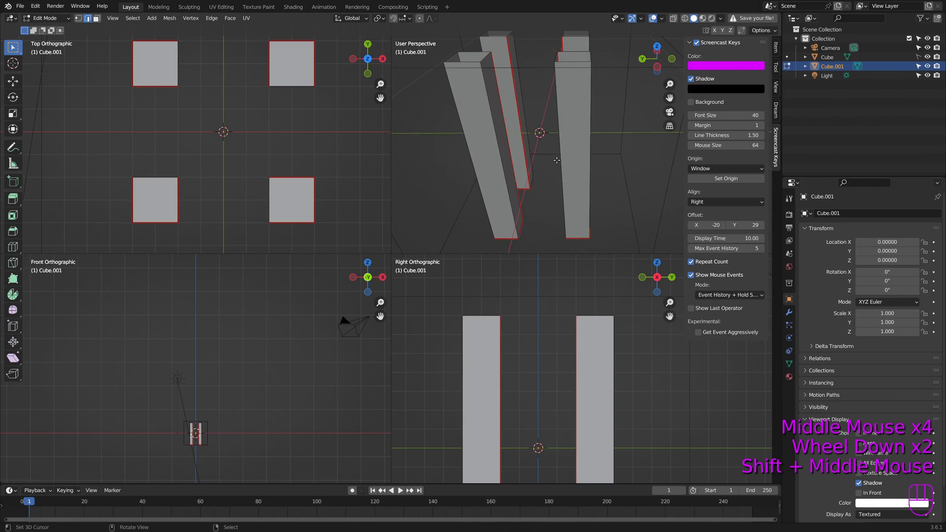
pyautogui.moveTo(578, 152); pyautogui.dragTo(534, 139)
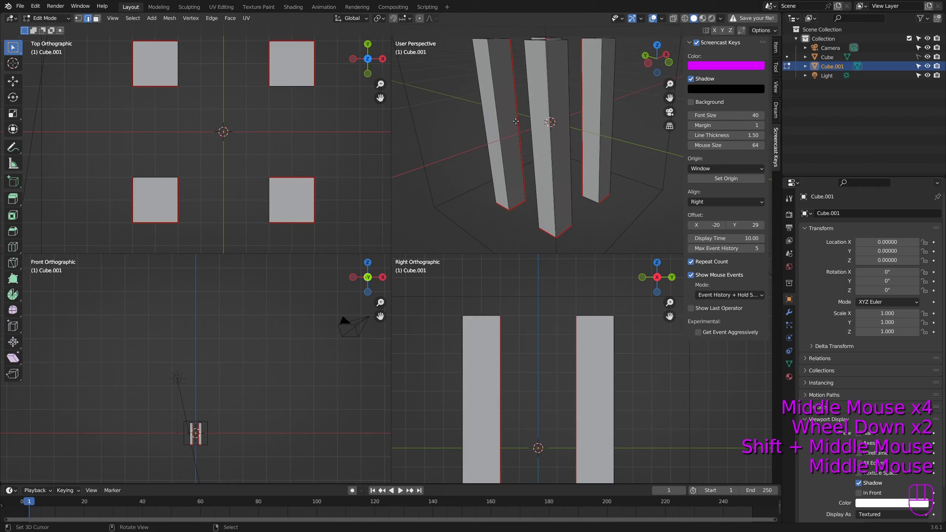
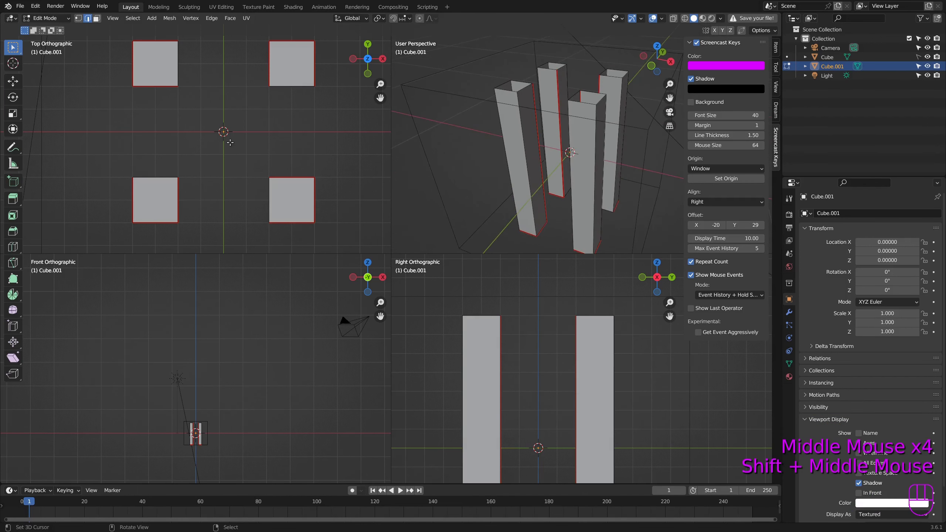
# Select all and bring up the Mesh add menu for another cube
pyautogui.scroll(-3)
pyautogui.press('a')
pyautogui.press('a')
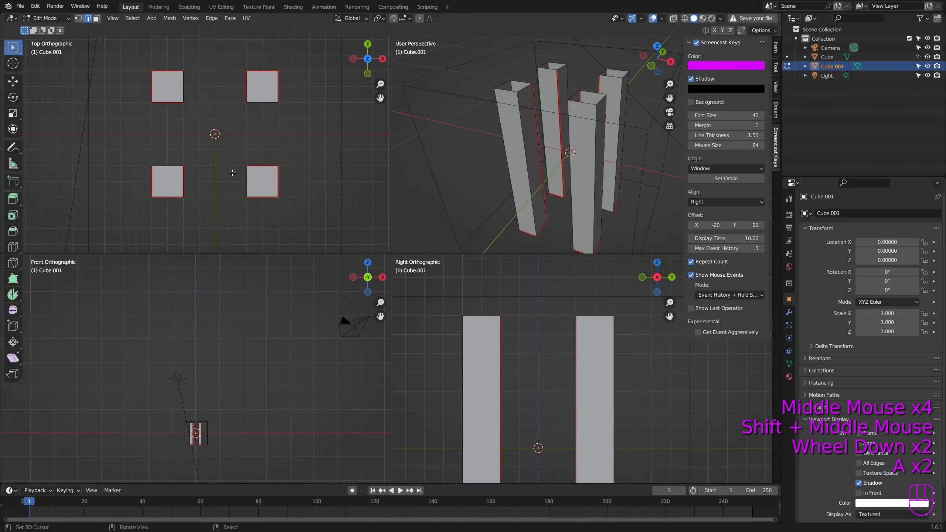
pyautogui.press('shift+a')
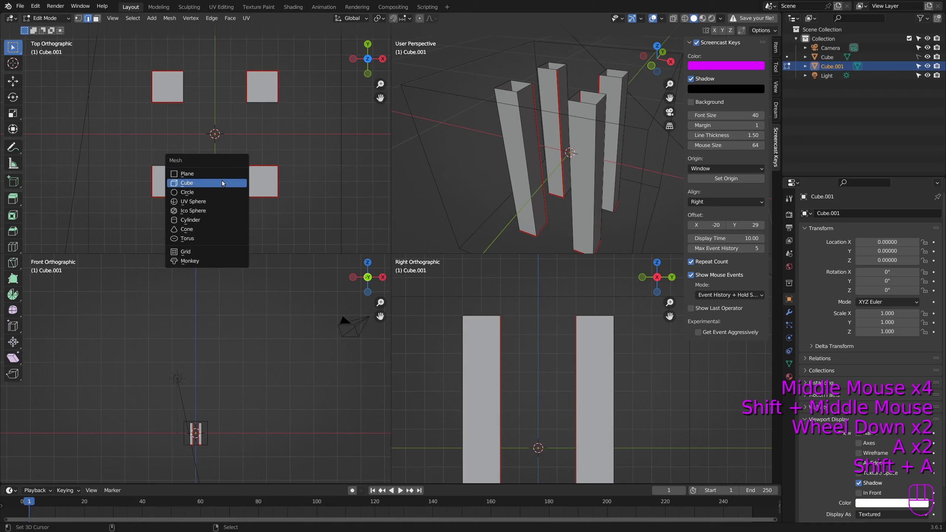
# Scale the newly added cube and switch the viewport to Wireframe shading
pyautogui.press('s')
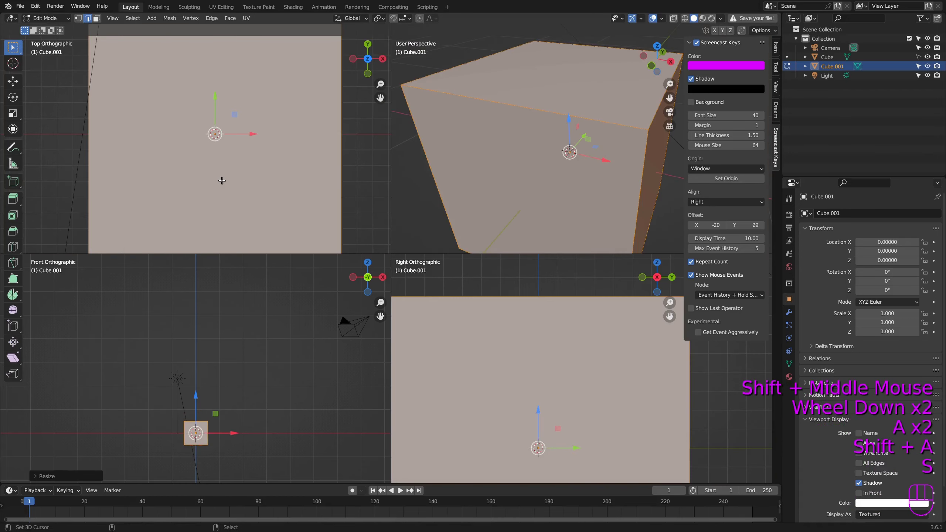
pyautogui.scroll(-3)
pyautogui.scroll(3)
pyautogui.press('z')
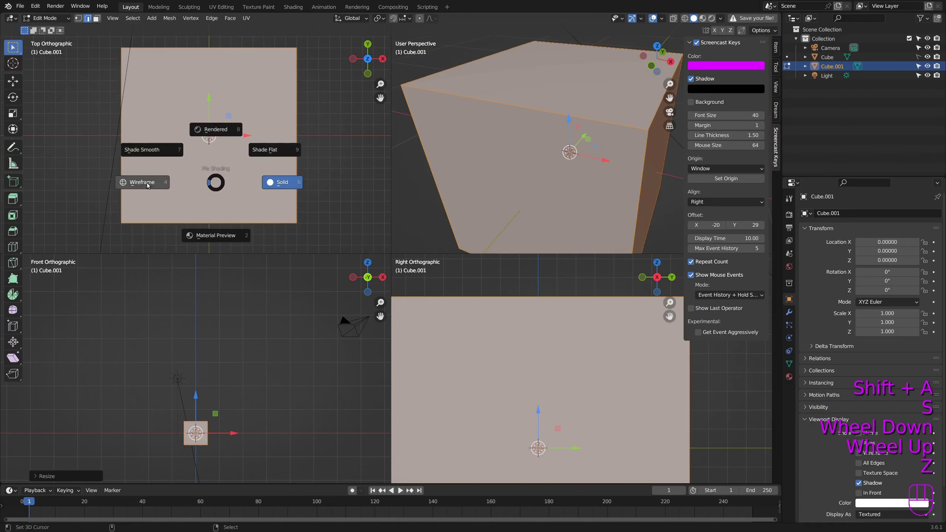
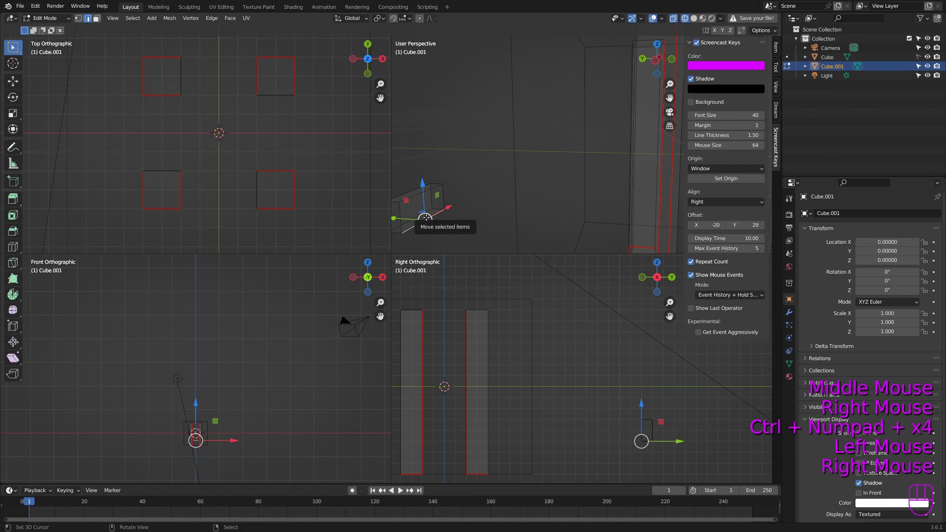
# Duplicate leg faces into lower rungs and rotate copies 90° to run crosswise
pyautogui.press('w')
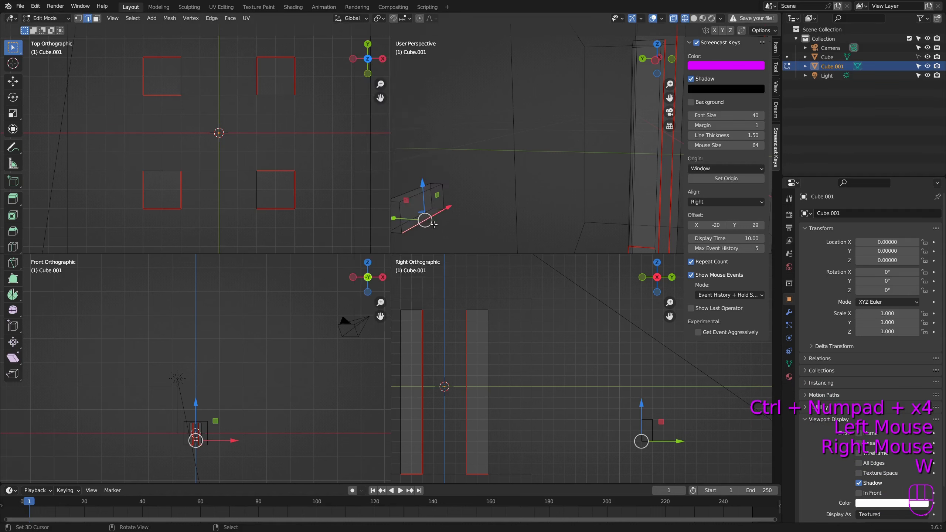
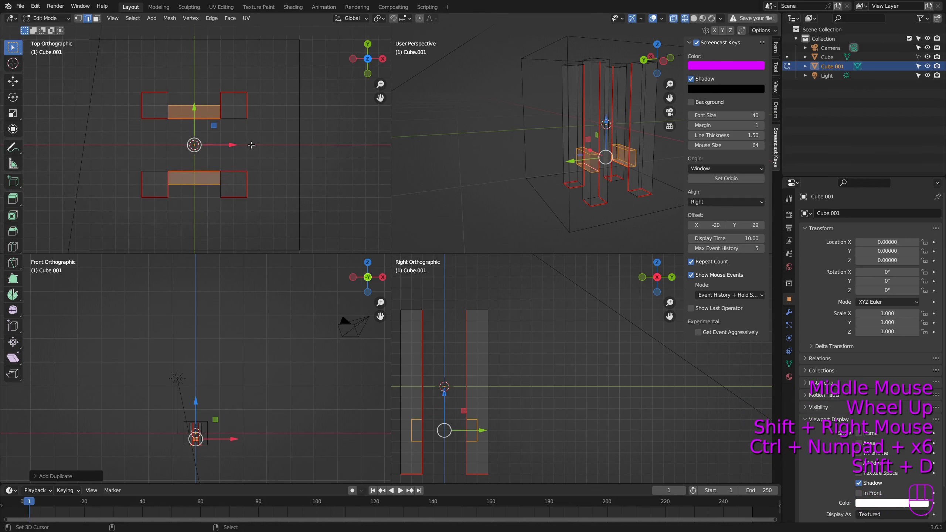
pyautogui.press('r')
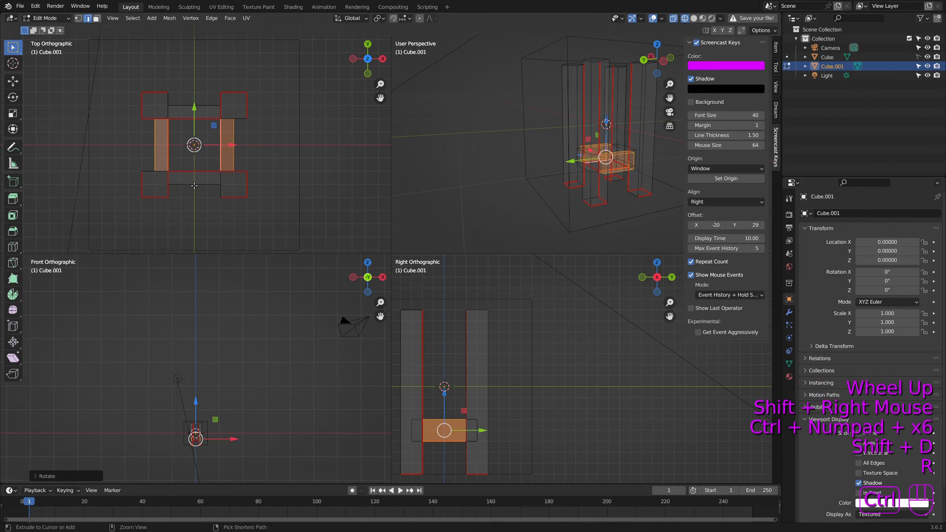
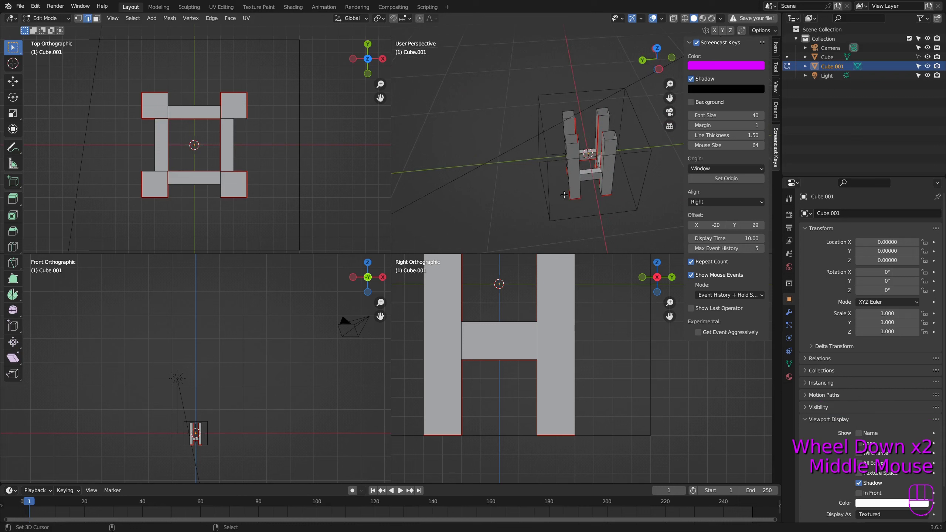
# In X-ray, select the lower rung faces and duplicate them
pyautogui.press('z')
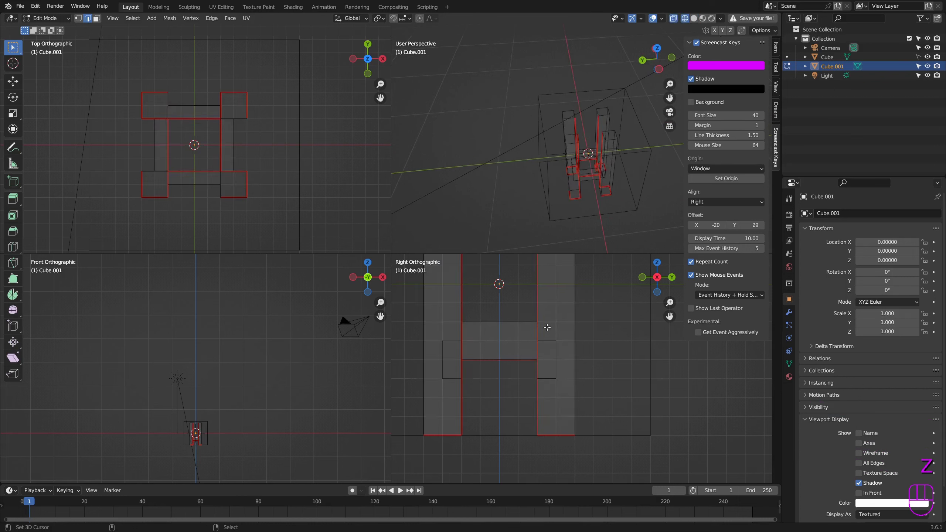
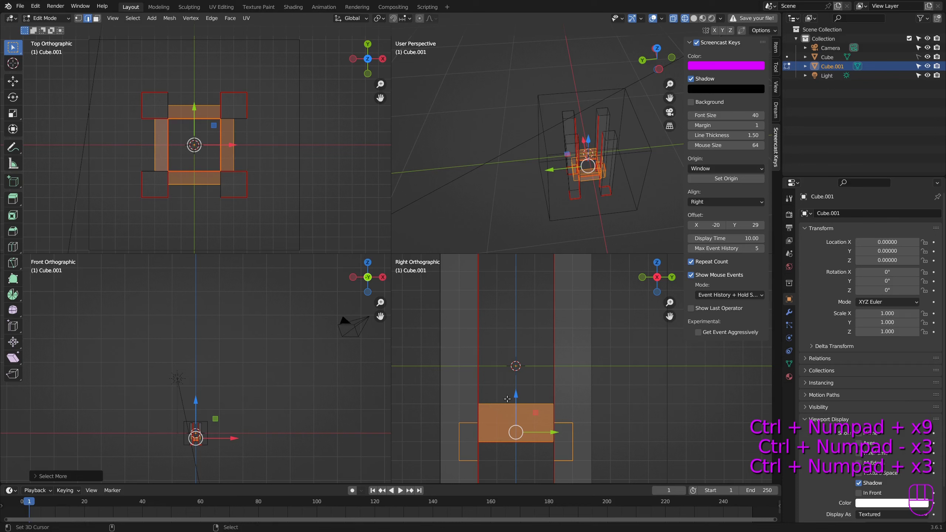
pyautogui.scroll(-3)
pyautogui.press('shift+d')
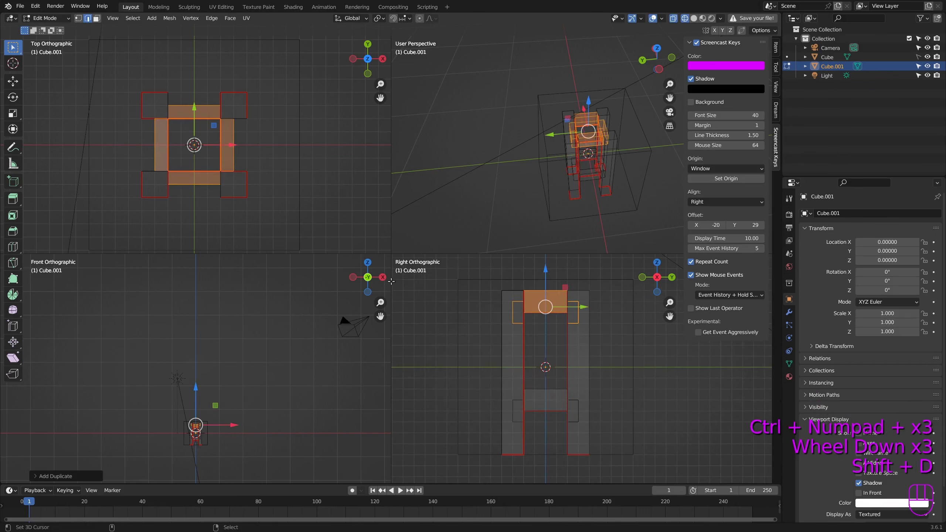
pyautogui.scroll(3)
pyautogui.moveTo(231, 401); pyautogui.dragTo(232, 266)
pyautogui.scroll(3)
pyautogui.moveTo(237, 325); pyautogui.dragTo(189, 346)
# Move the copied rungs up along Z to the leg tops and confirm their position
pyautogui.press('a')
pyautogui.press('b')
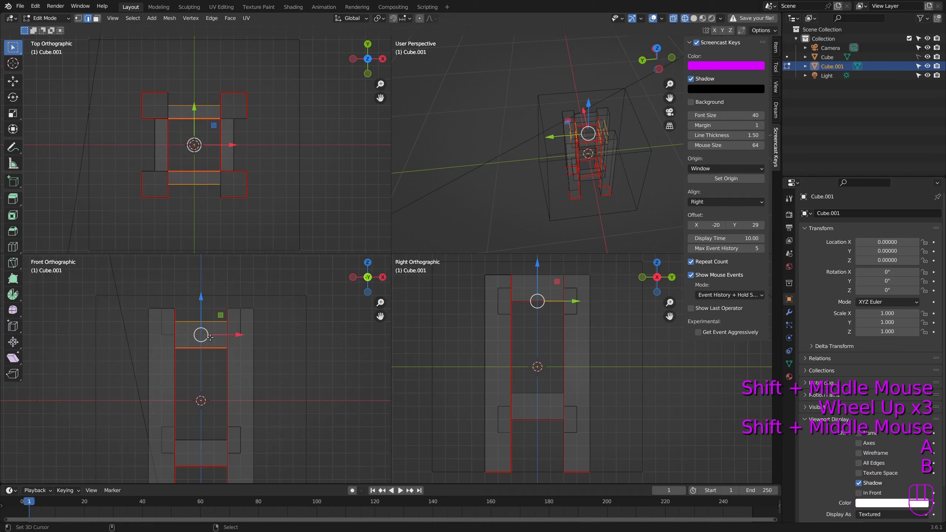
pyautogui.press('ctrl+KP_Add')
pyautogui.press('ctrl+KP_Add')
pyautogui.press('ctrl+KP_Add')
pyautogui.click(204, 310)
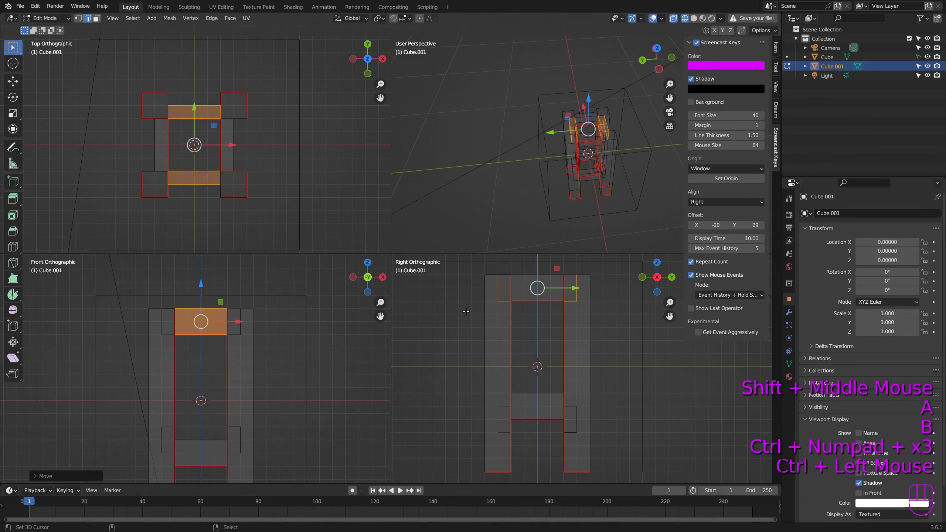
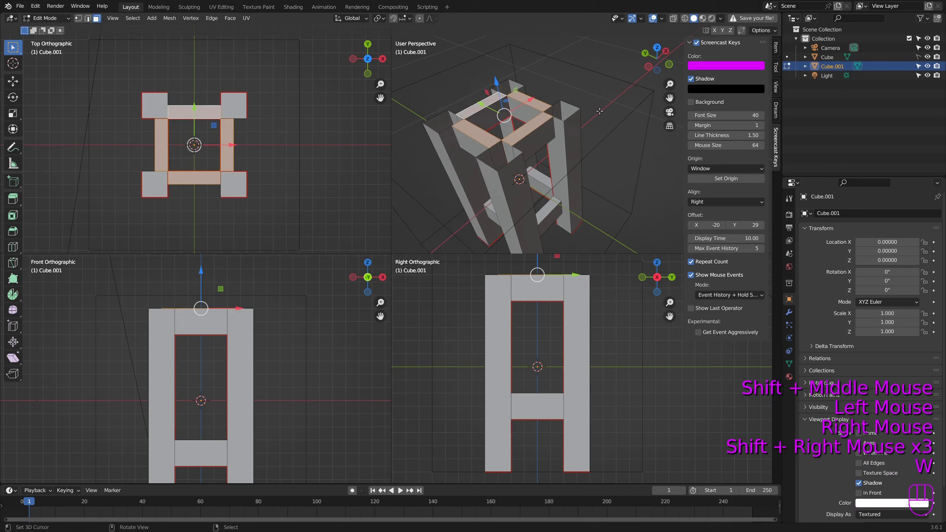
pyautogui.press('x')
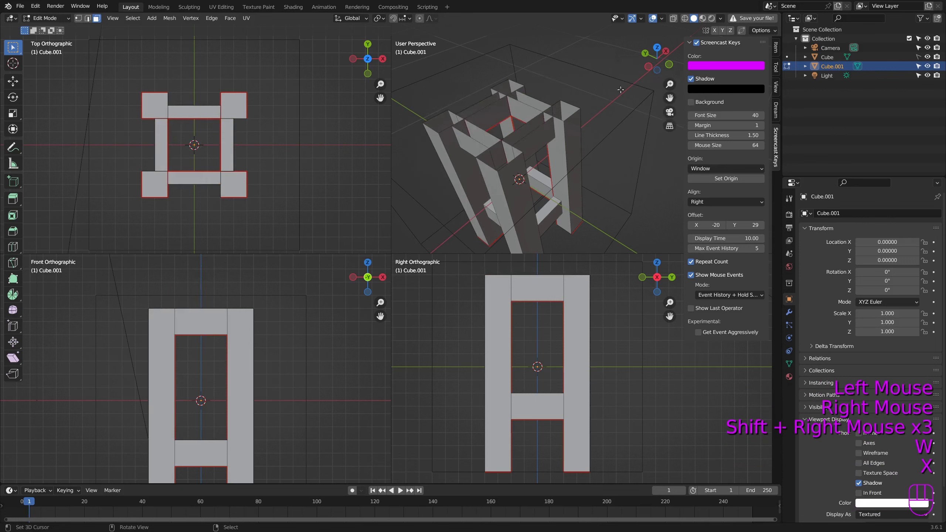
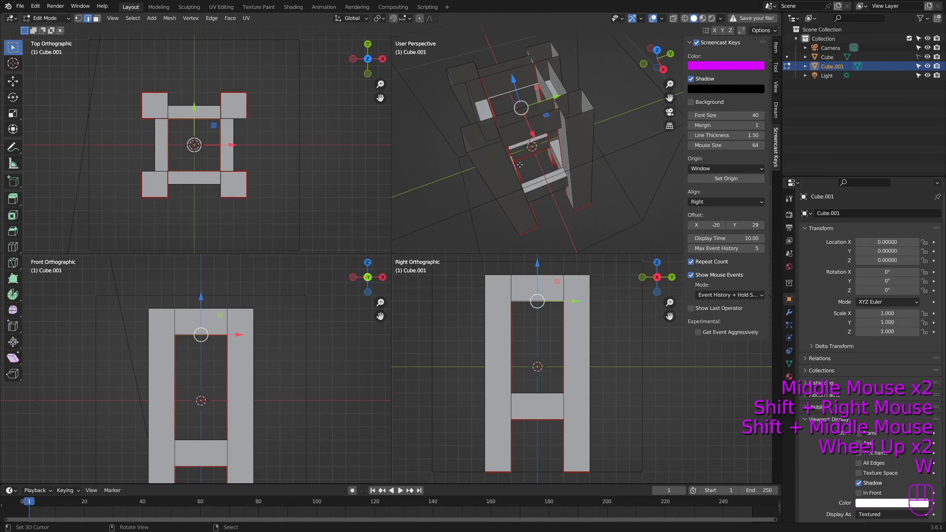
# Inspect the frame from several angles, then add a cube for the seat and start resizing it
pyautogui.press('a')
pyautogui.moveTo(523, 135); pyautogui.dragTo(591, 131)
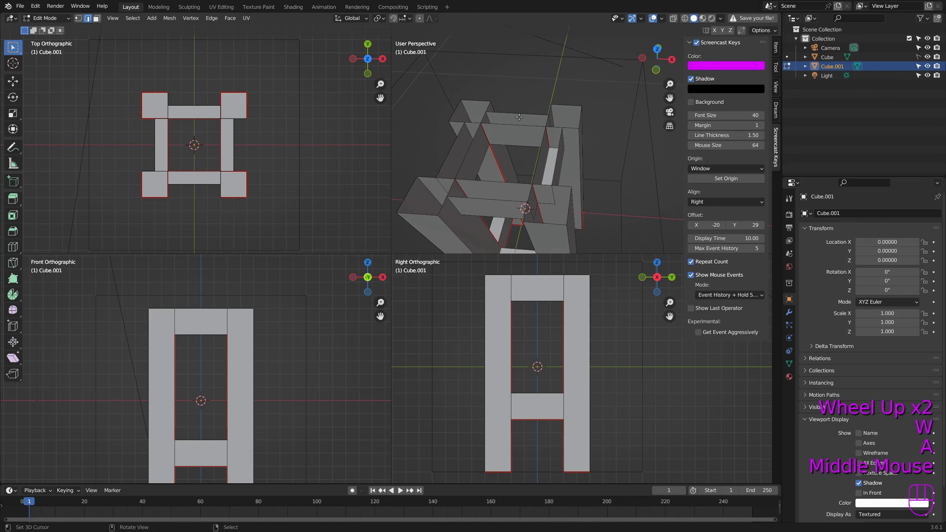
pyautogui.scroll(-3)
pyautogui.moveTo(550, 175); pyautogui.dragTo(511, 151)
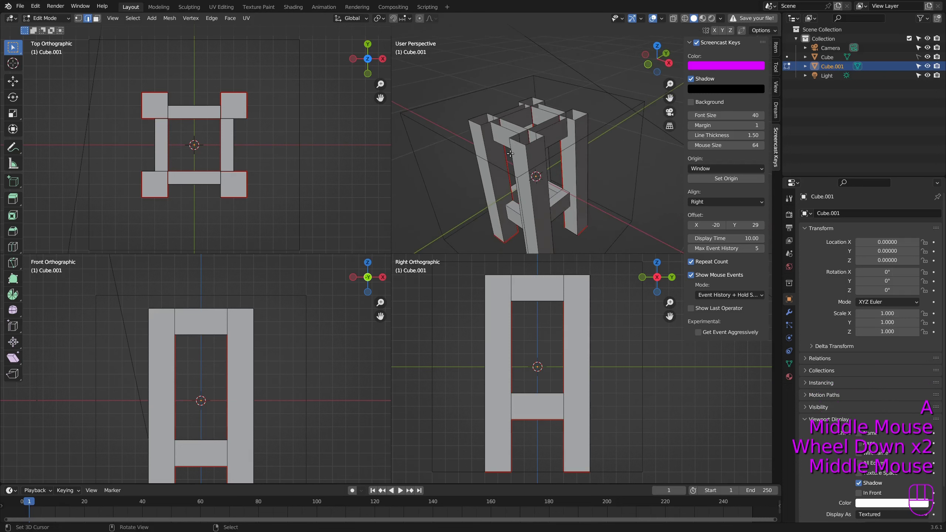
pyautogui.scroll(-3)
pyautogui.moveTo(549, 340); pyautogui.dragTo(531, 370)
pyautogui.press('shift+a')
pyautogui.press('s')
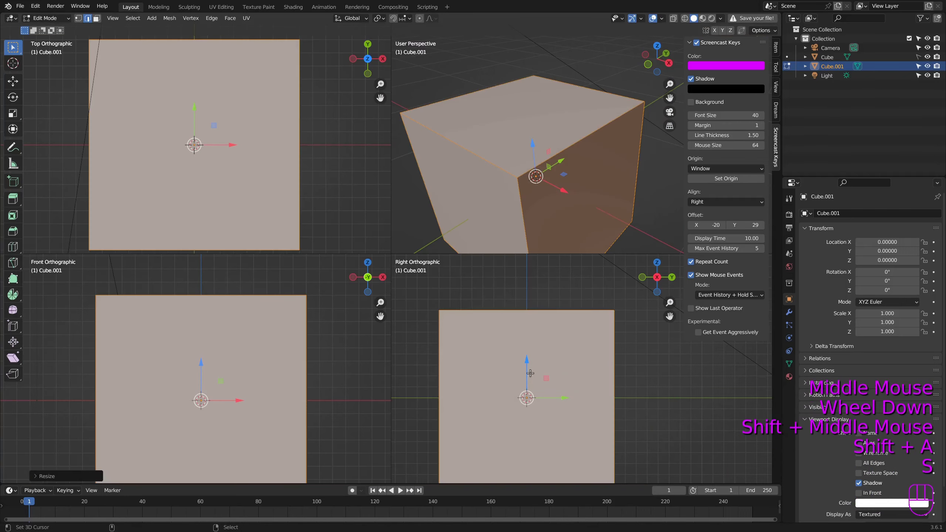
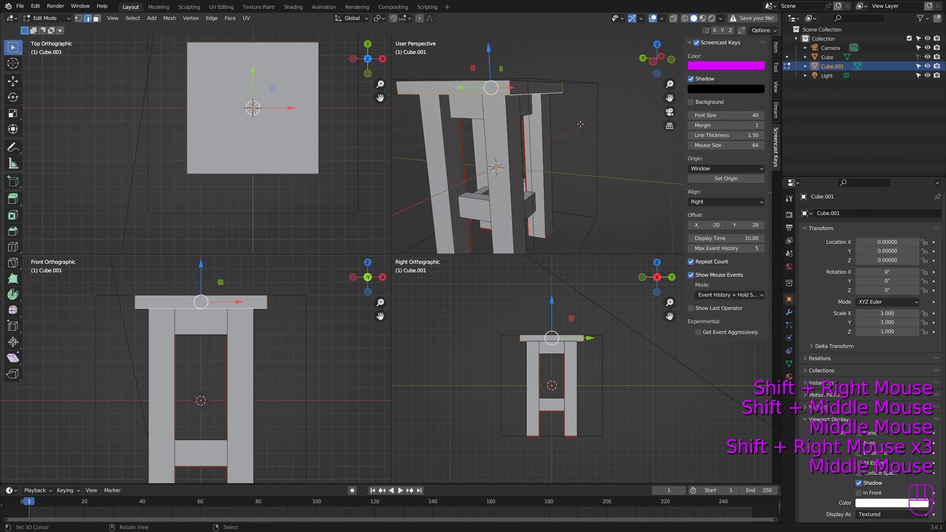
# With the seat slab on top, select the entire stool mesh and UV unwrap it
pyautogui.press('w')
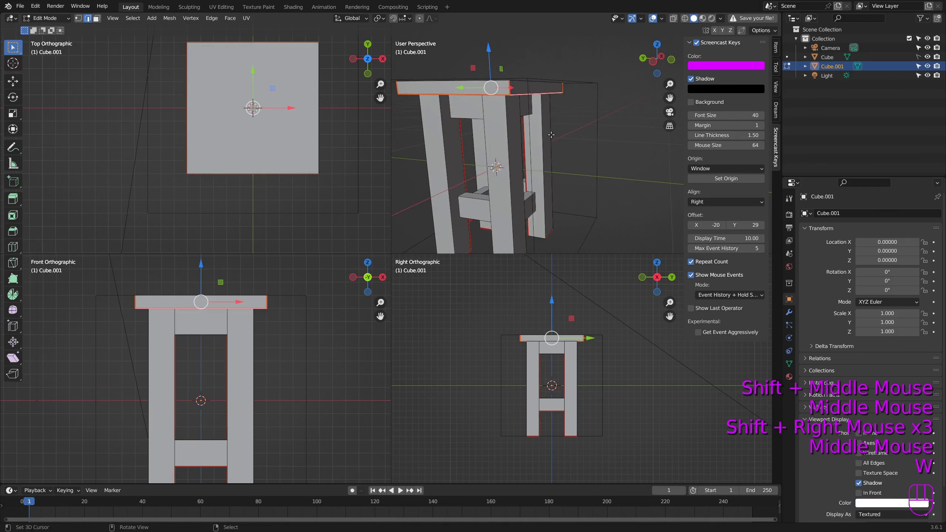
pyautogui.press('a')
pyautogui.moveTo(565, 117); pyautogui.dragTo(581, 121)
pyautogui.scroll(-3)
pyautogui.press('a')
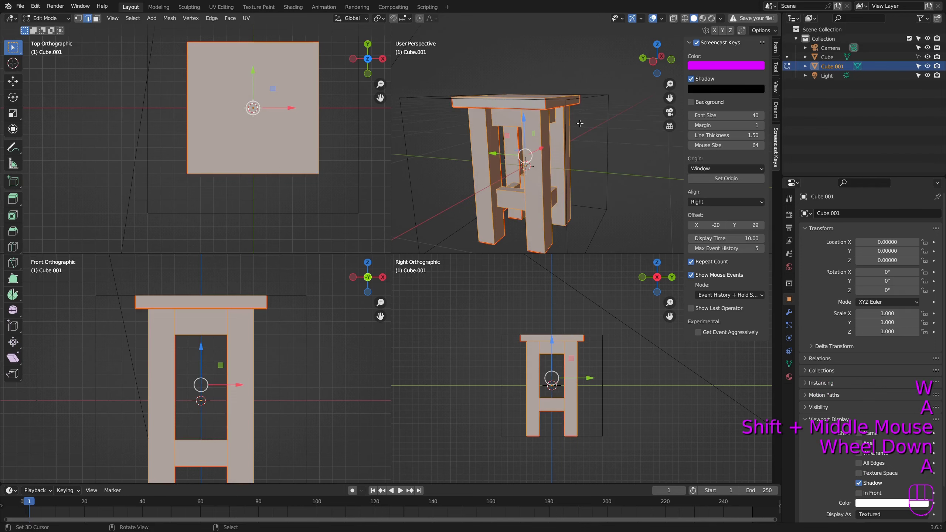
pyautogui.press('u')
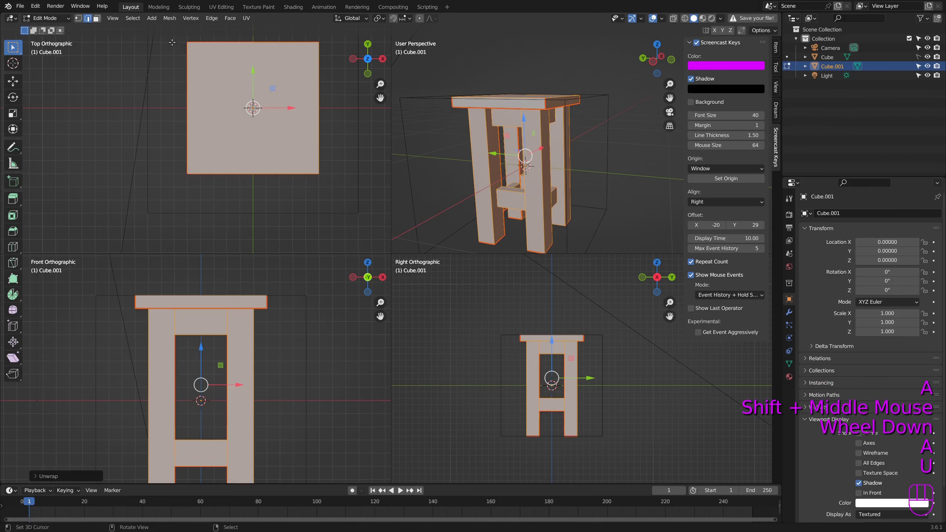
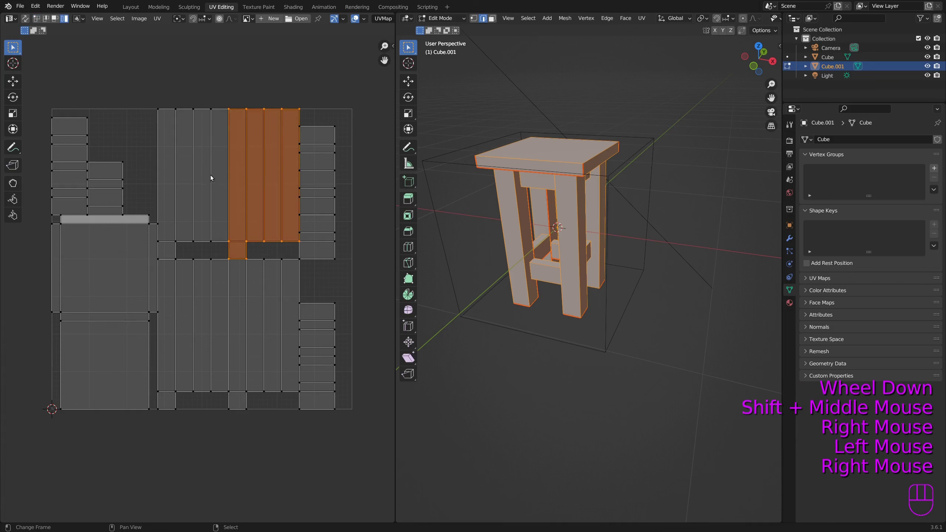
# Move the leg islands lower and stack the small islands beside one another
pyautogui.moveTo(209, 288); pyautogui.dragTo(260, 286)
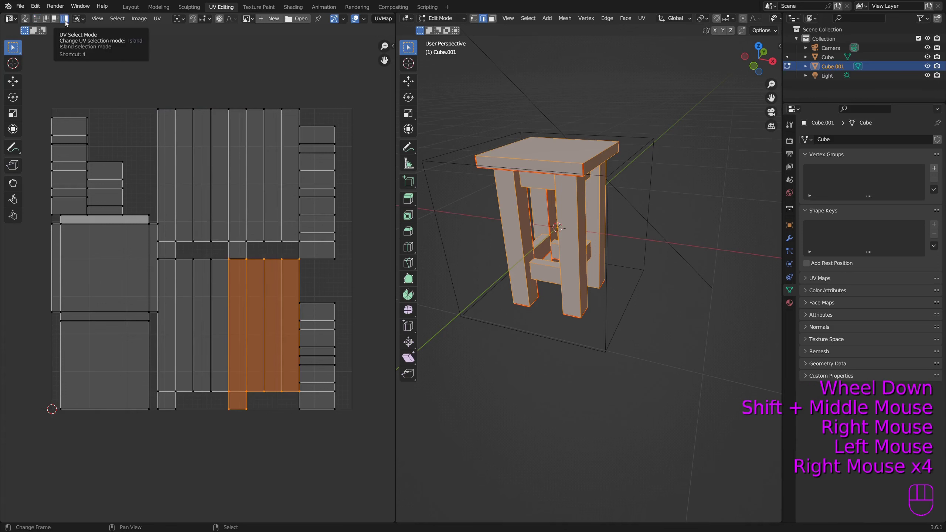
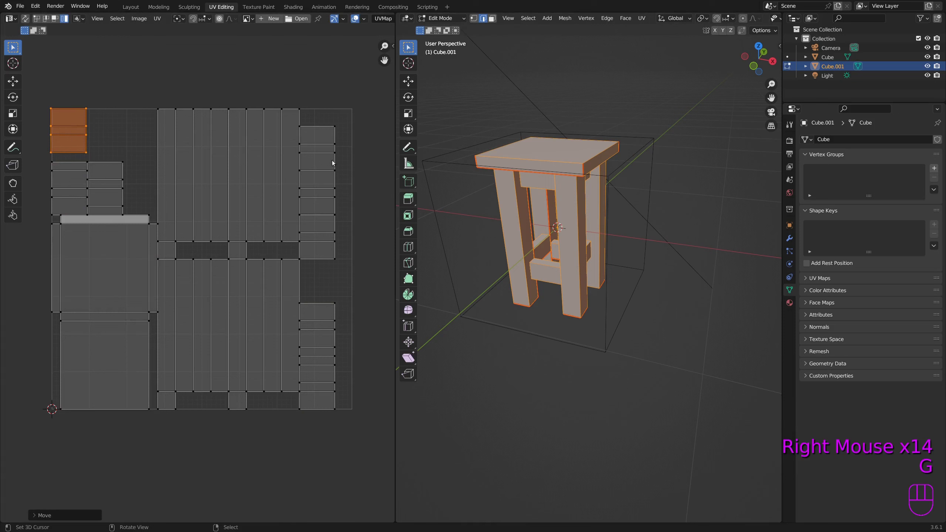
pyautogui.rightClick(112, 189)
pyautogui.press('g')
pyautogui.rightClick(74, 199)
pyautogui.press('g')
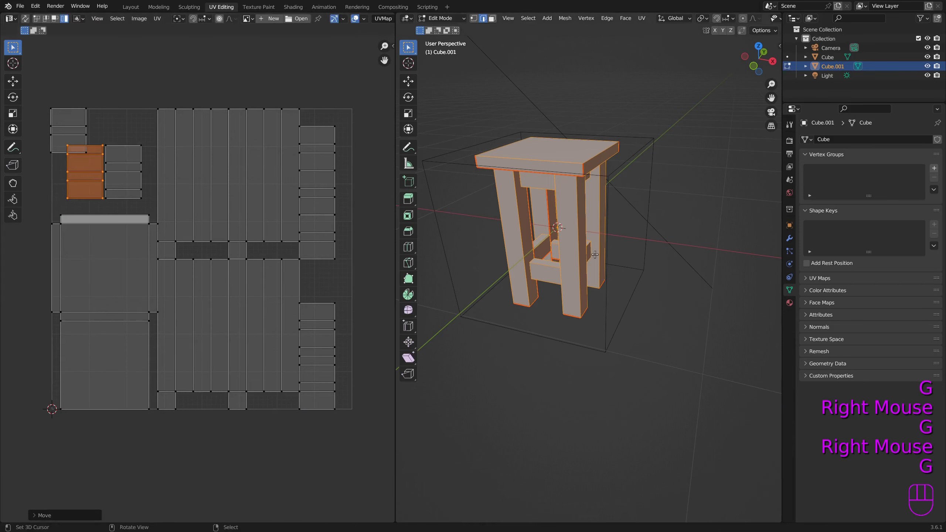
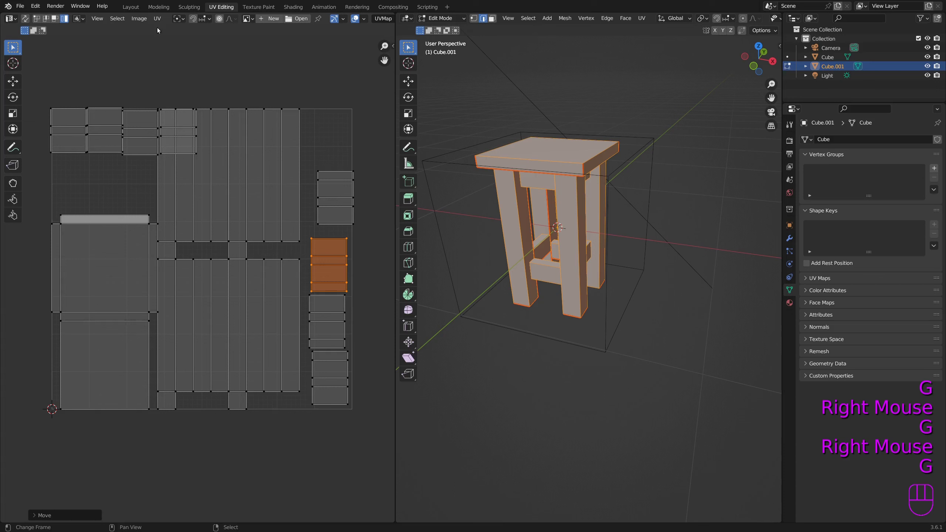
# Load default_wood.png behind the UVs and as the material's Base Color
pyautogui.moveTo(160, 18); pyautogui.dragTo(160, 69)
pyautogui.moveTo(158, 20); pyautogui.dragTo(286, 69)
pyautogui.moveTo(145, 19); pyautogui.dragTo(150, 40)
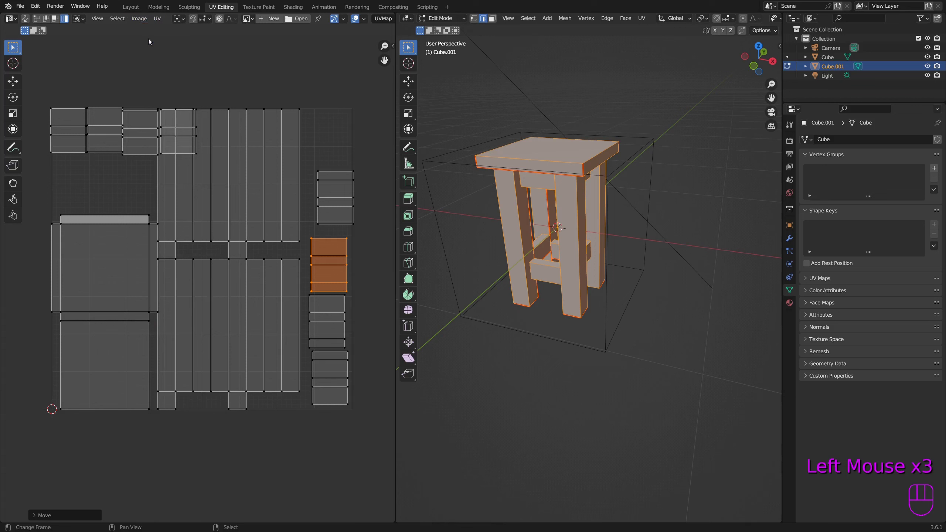
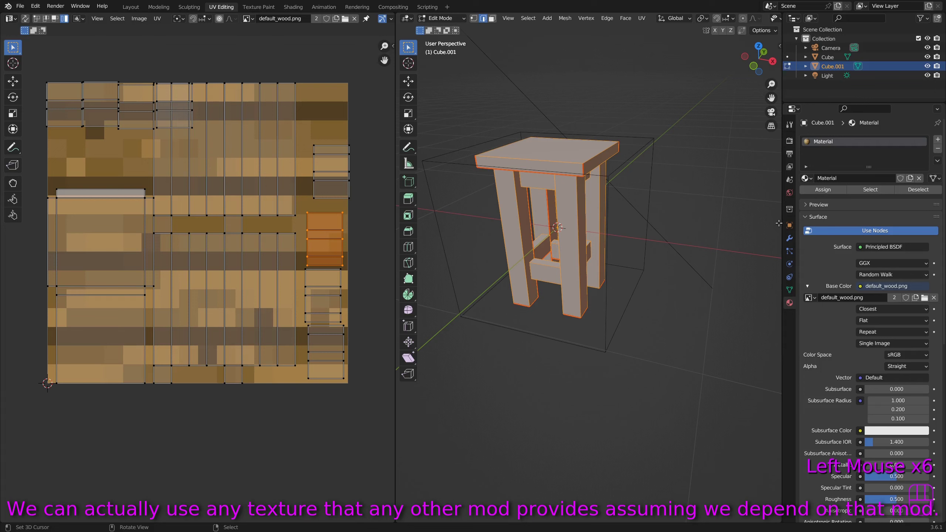
# Rotate and move a couple of seat UV islands across the wood texture after checking the shaded viewport
pyautogui.middleClick(573, 204)
pyautogui.press('z')
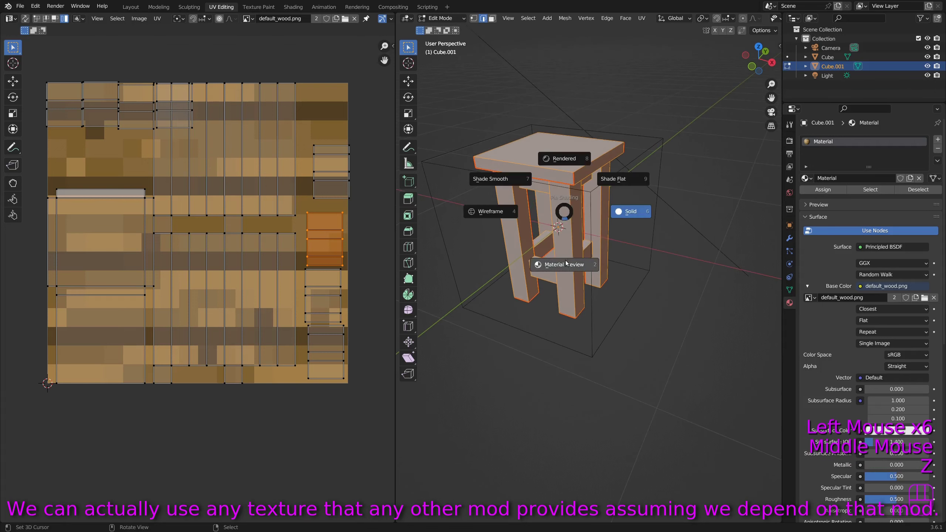
pyautogui.scroll(3)
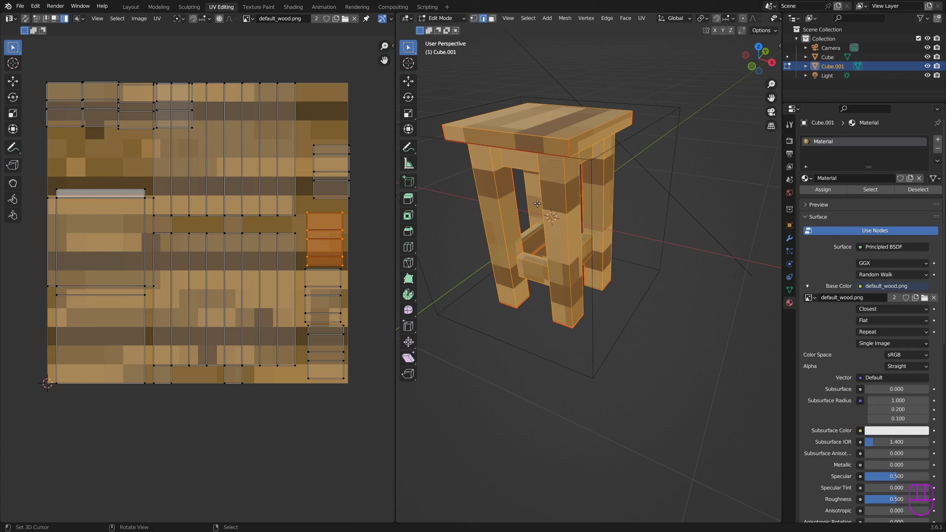
pyautogui.rightClick(264, 158)
pyautogui.press('r')
pyautogui.press('g')
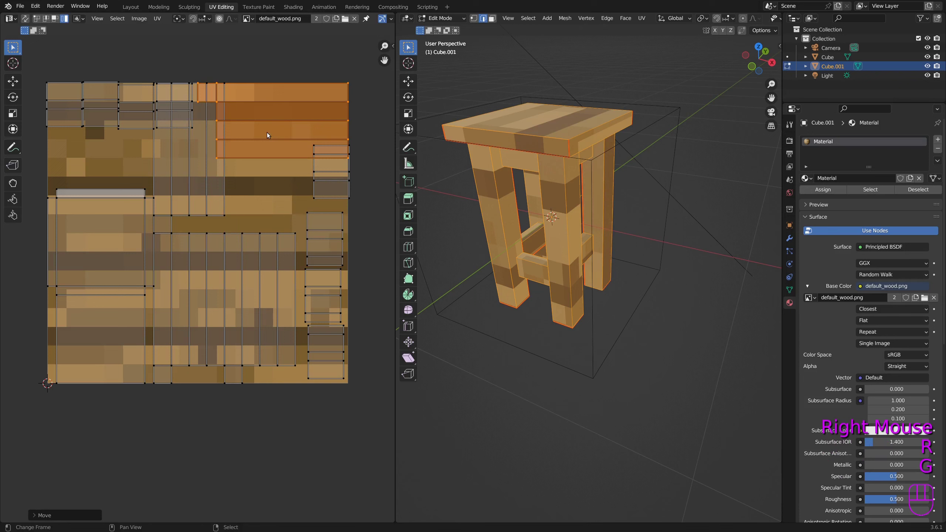
pyautogui.rightClick(189, 160)
pyautogui.press('r')
pyautogui.press('g')
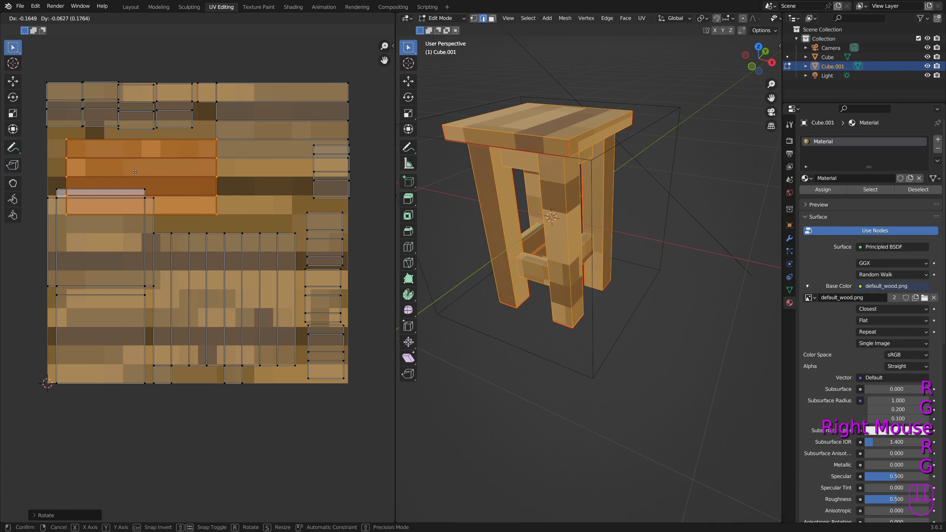
# Select every UV face of the stool and unwrap the whole mesh again for a fresh island layout
pyautogui.press('a')
pyautogui.press('a')
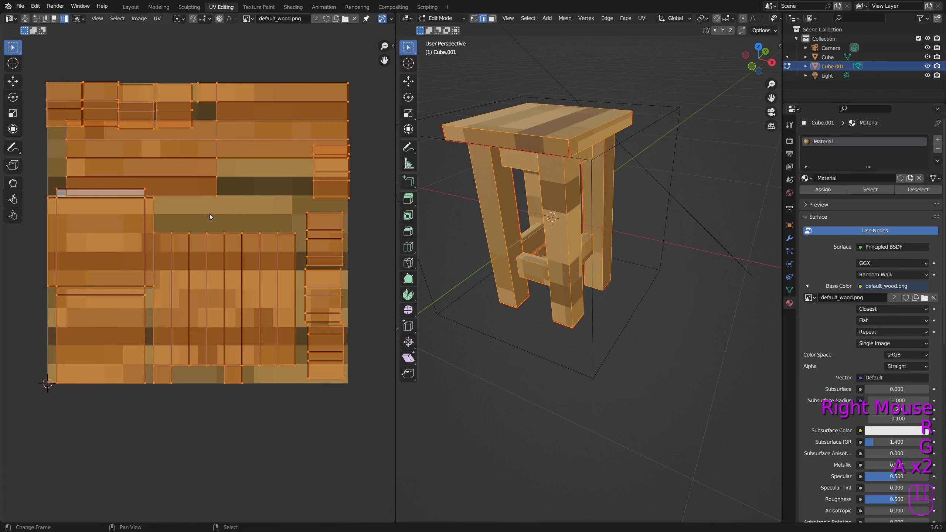
pyautogui.press('a')
pyautogui.press('a')
pyautogui.press('a')
pyautogui.press('a')
pyautogui.press('u')
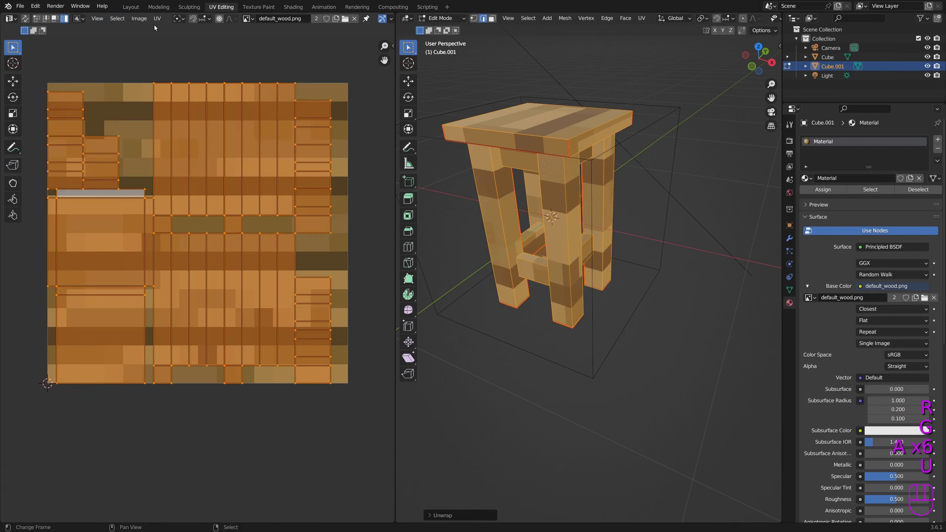
pyautogui.moveTo(138, 19); pyautogui.dragTo(161, 67)
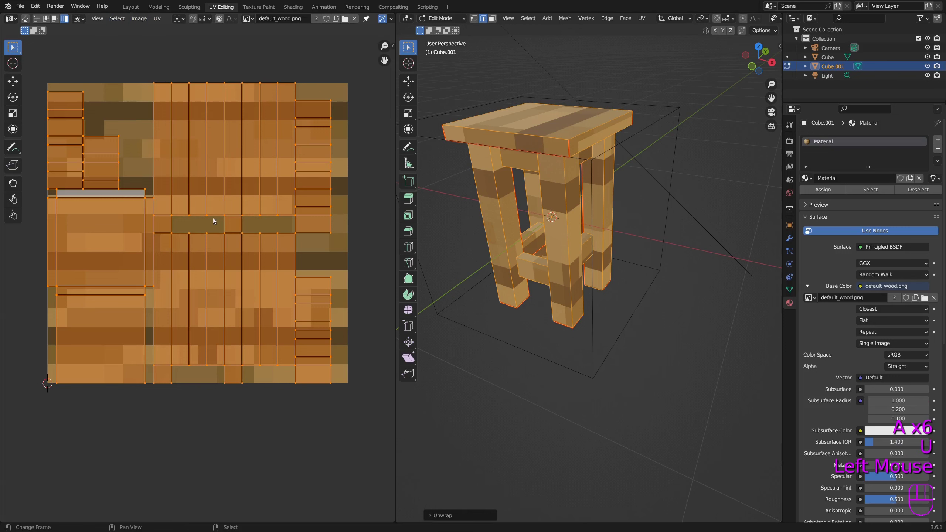
# Show the sidebar with the 16×16 default_wood.png image details and the TexTools panel
pyautogui.scroll(-3)
pyautogui.scroll(-3)
pyautogui.press('t')
pyautogui.press('t')
pyautogui.press('n')
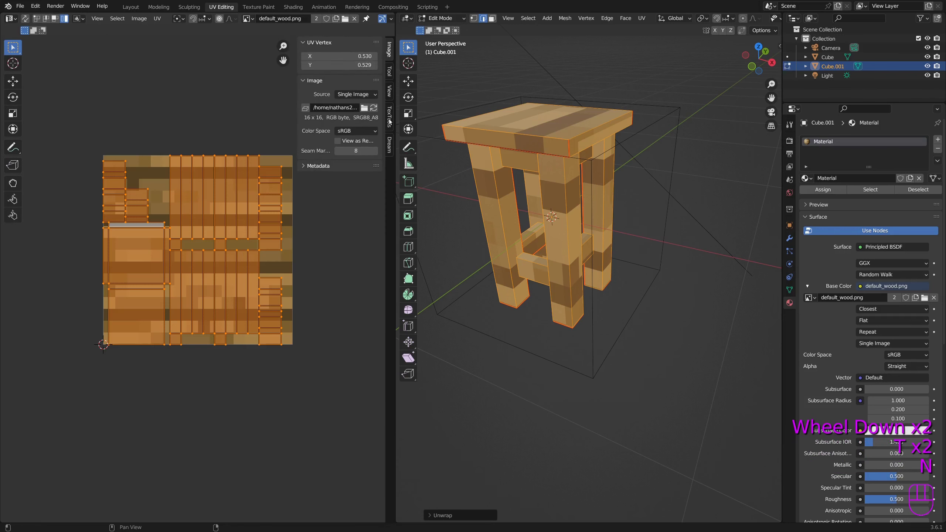
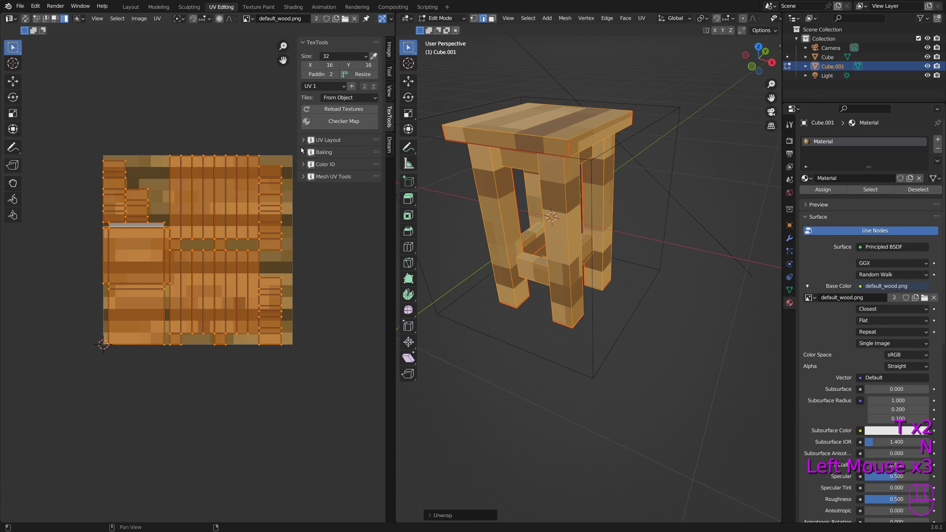
# Rotate the seat island 90° so its grain runs horizontally and move it onto the wood texture
pyautogui.click(303, 143)
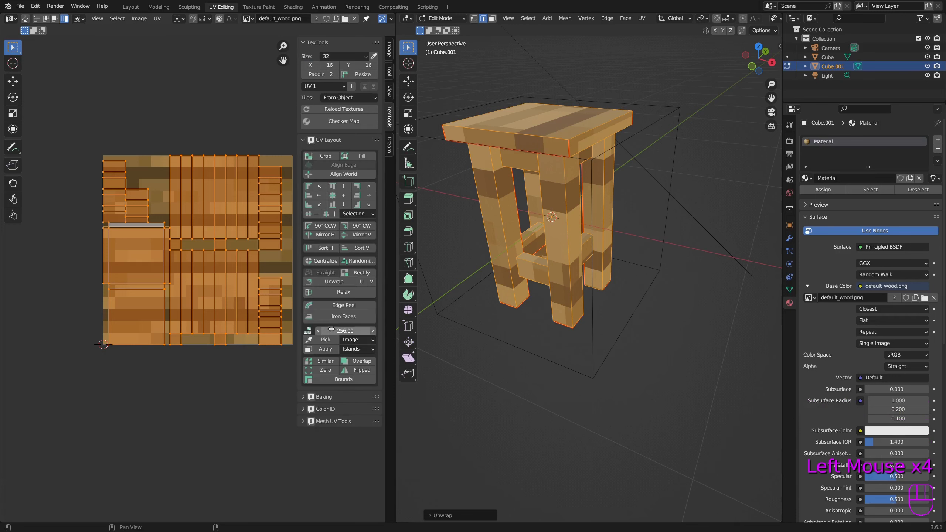
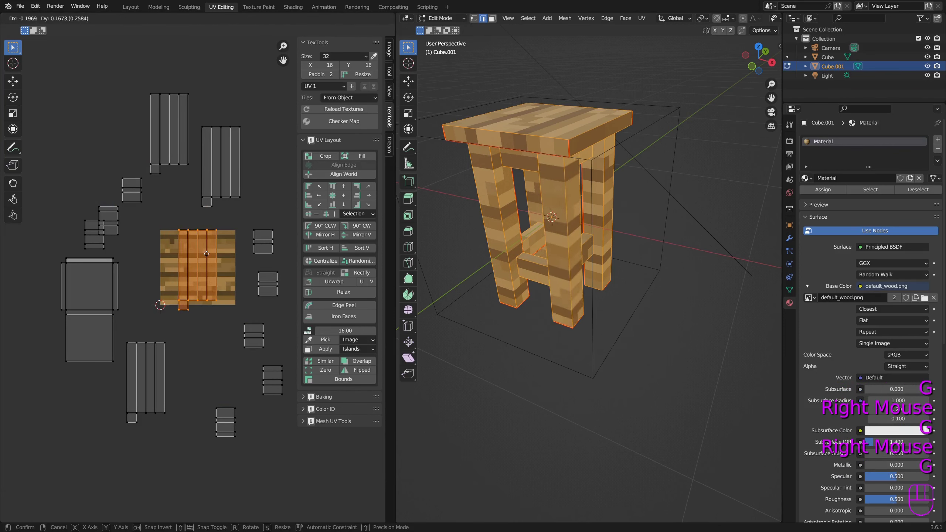
pyautogui.press('r')
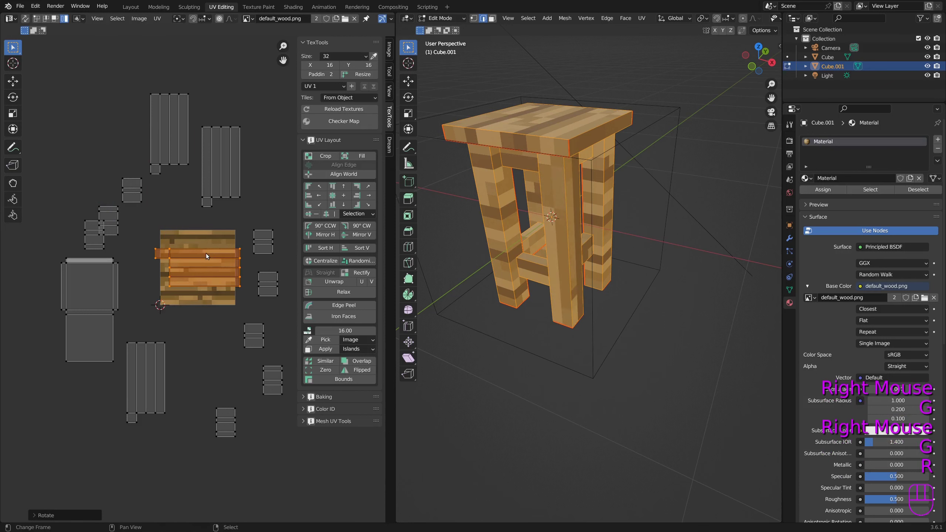
pyautogui.press('g')
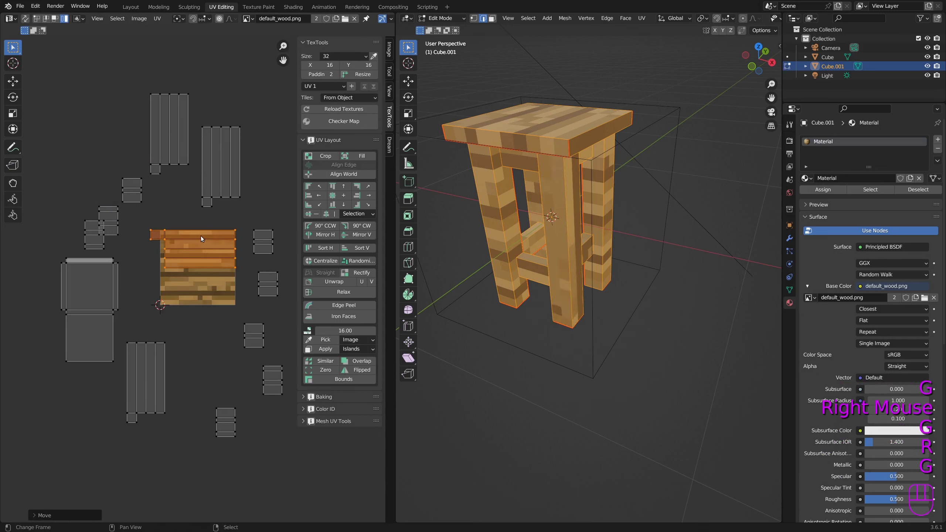
# Apply a checker test texture to the stool, undo back to the wood image, and show the image display settings
pyautogui.moveTo(144, 19); pyautogui.dragTo(159, 189)
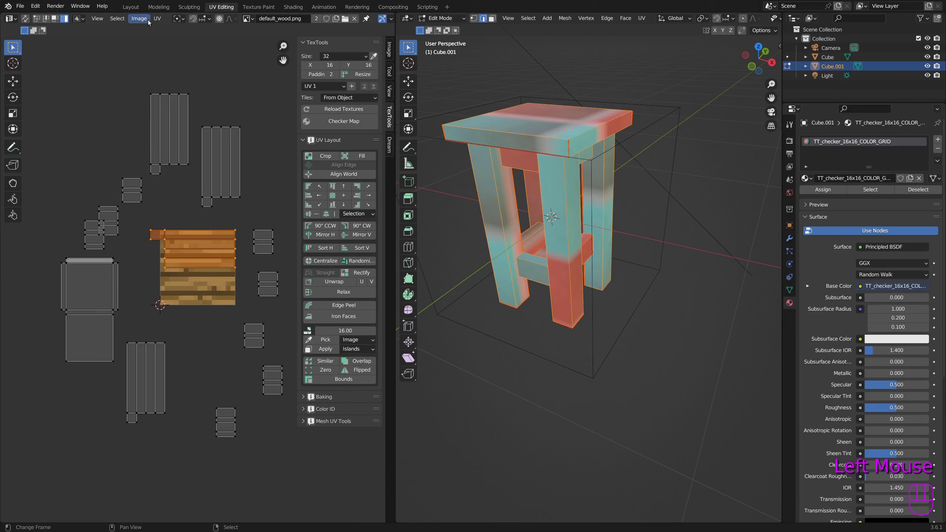
pyautogui.press('ctrl+z')
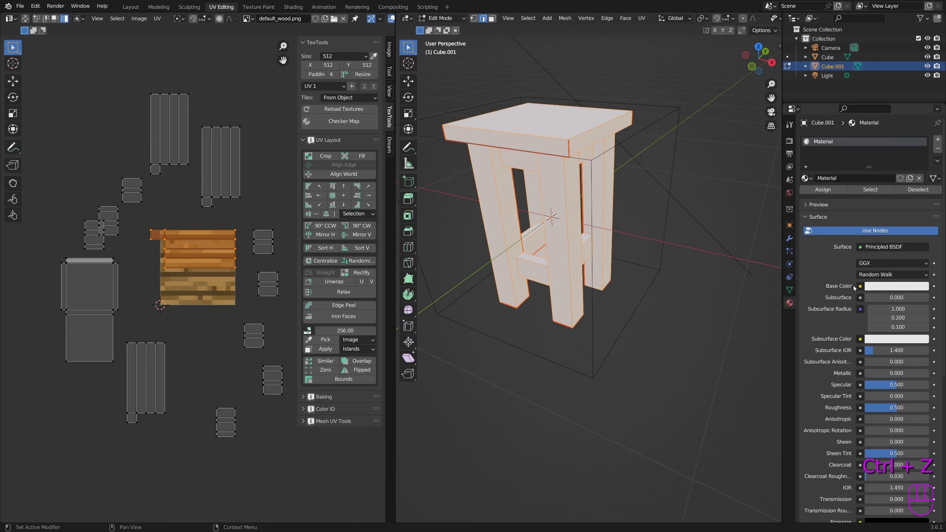
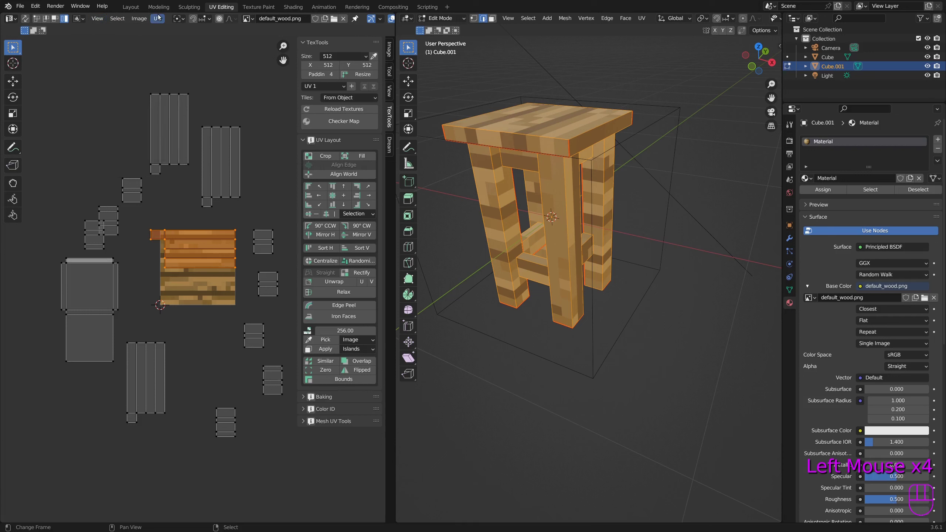
pyautogui.moveTo(160, 17); pyautogui.dragTo(281, 128)
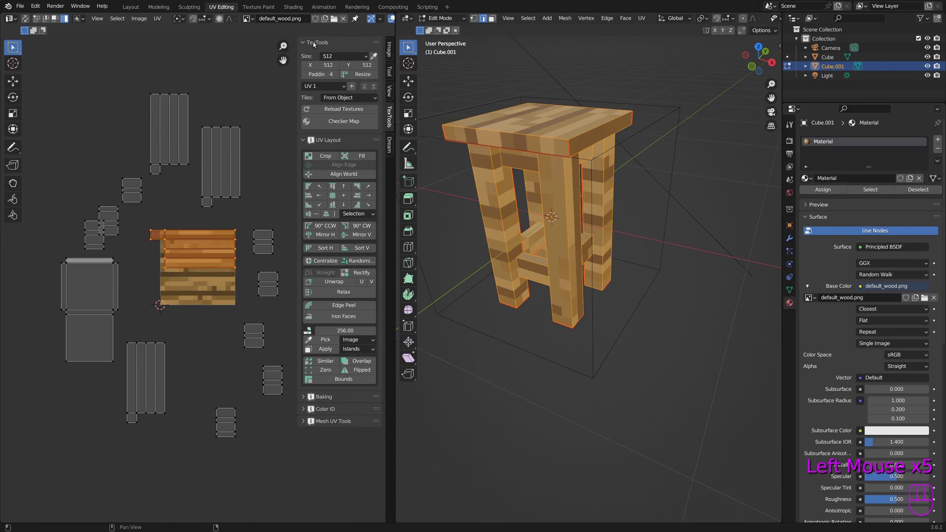
pyautogui.moveTo(392, 54); pyautogui.dragTo(390, 85)
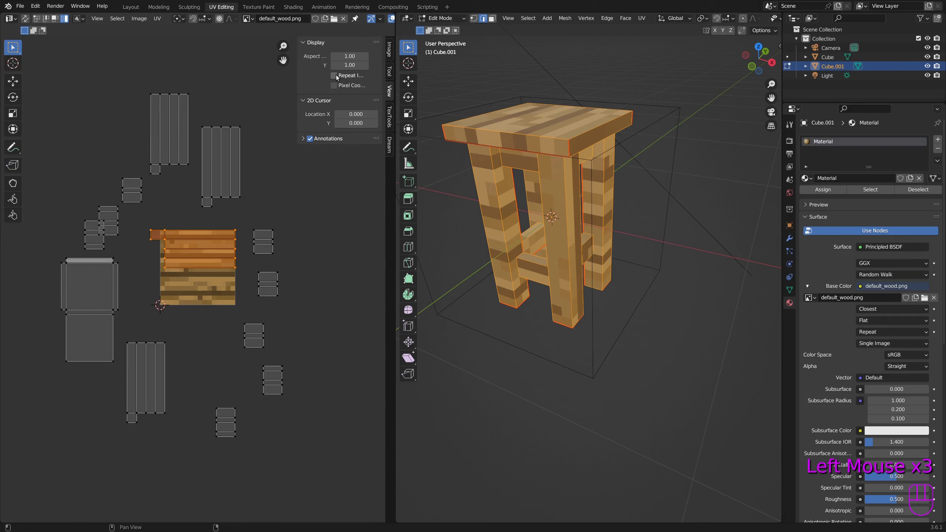
# Enable Repeat Image so the wood texture tiles across the editor and zoom in on the pixel rows
pyautogui.click(338, 77)
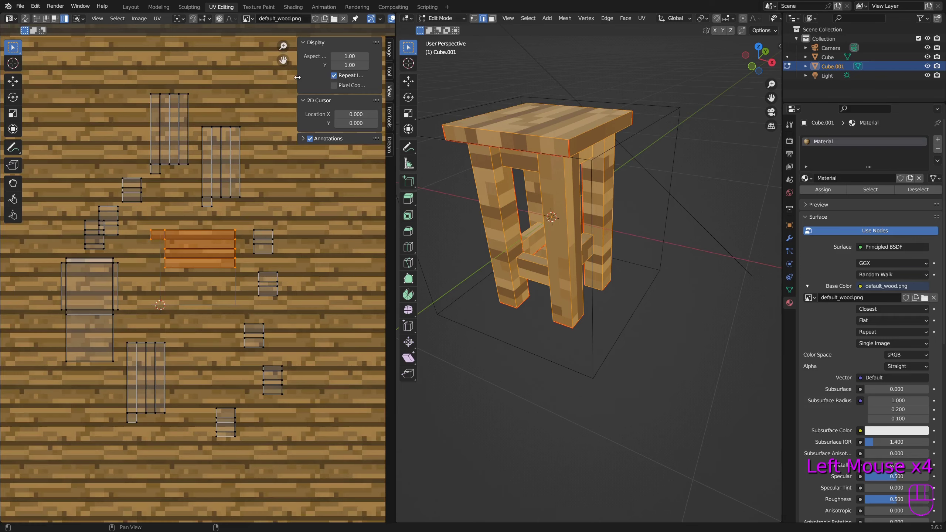
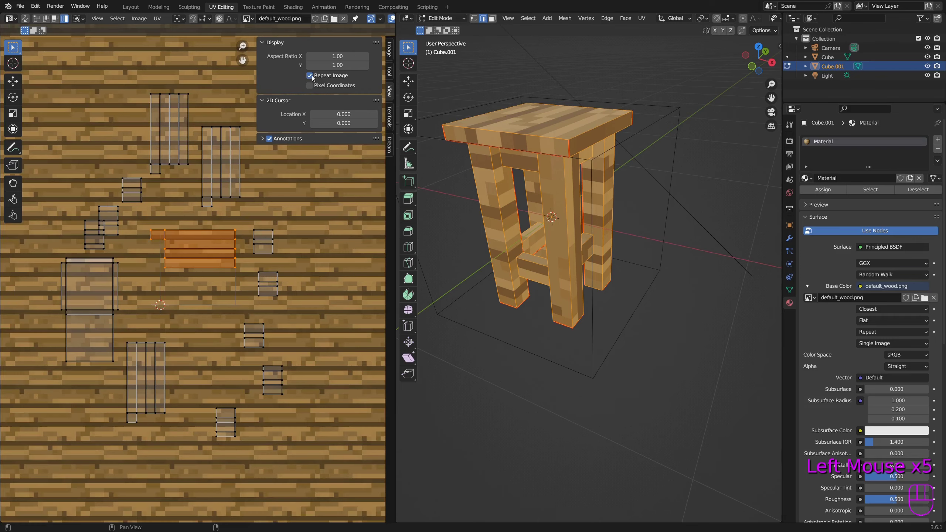
pyautogui.scroll(3)
pyautogui.scroll(3)
pyautogui.scroll(3)
pyautogui.scroll(3)
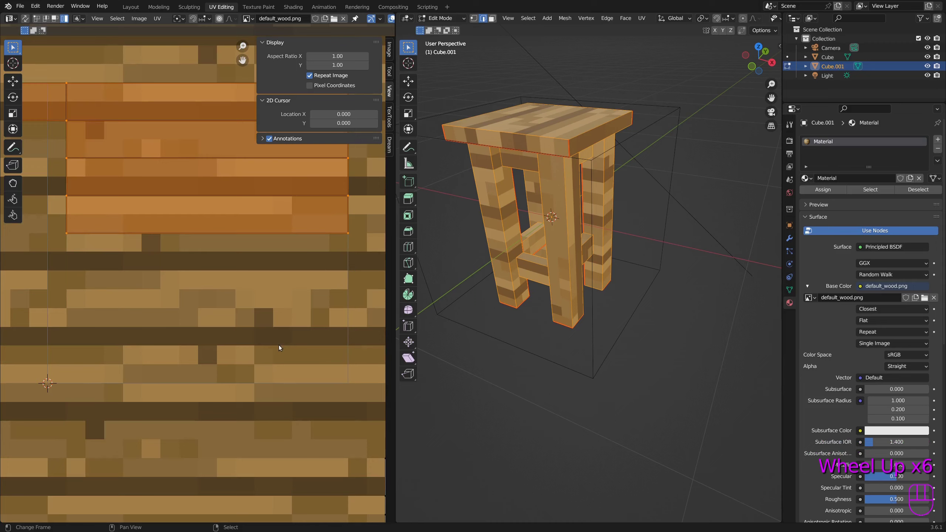
pyautogui.scroll(-3)
pyautogui.scroll(-3)
pyautogui.scroll(3)
pyautogui.scroll(3)
pyautogui.scroll(3)
# Nudge the seat island so its edges line up with the texture's pixel rows
pyautogui.click(35, 20)
pyautogui.moveTo(53, 127); pyautogui.dragTo(52, 151)
pyautogui.moveTo(53, 152); pyautogui.dragTo(68, 142)
pyautogui.press('g')
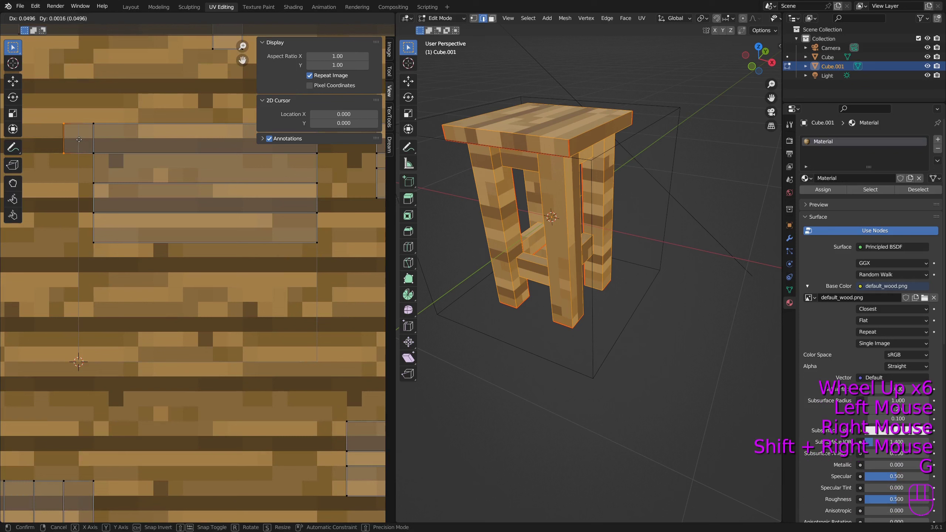
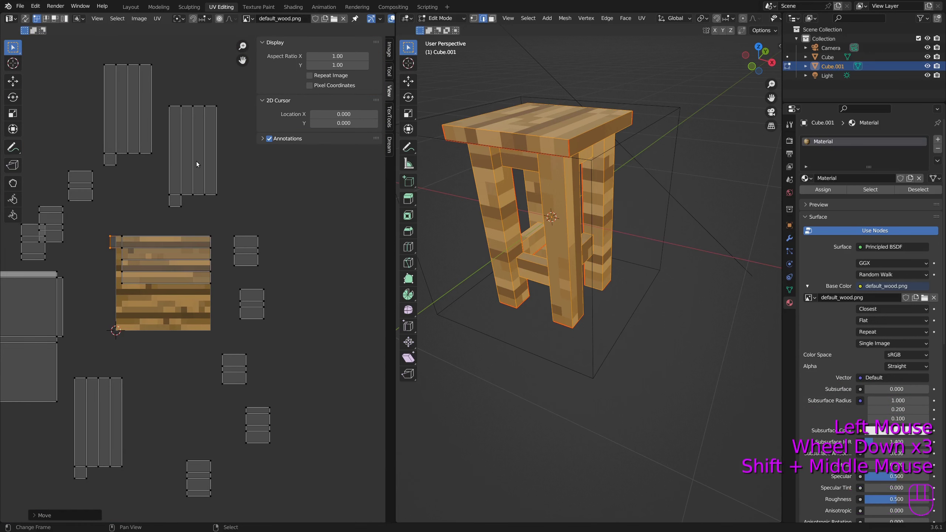
# Rotate the leg and rail strip groups 90° so they run horizontal like the seat
pyautogui.click(70, 21)
pyautogui.rightClick(201, 124)
pyautogui.press('r')
pyautogui.press('g')
pyautogui.rightClick(147, 108)
pyautogui.press('r')
pyautogui.press('g')
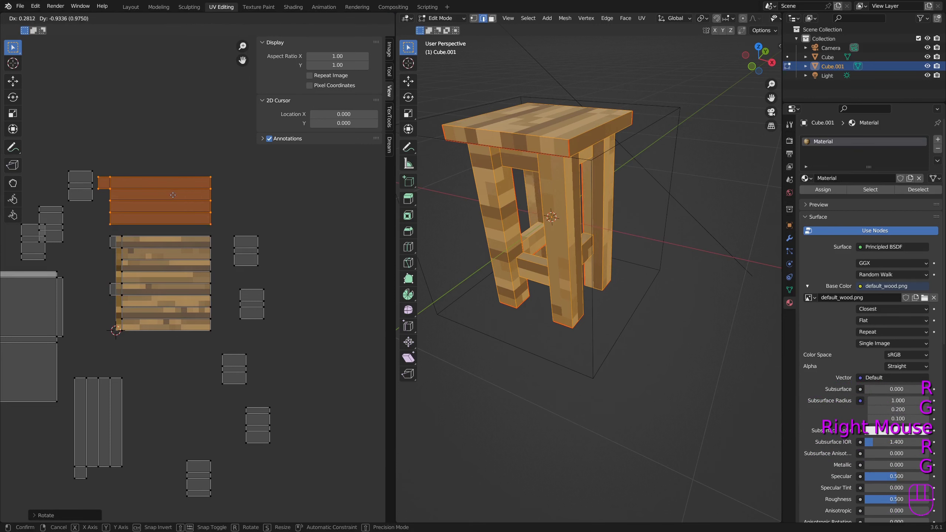
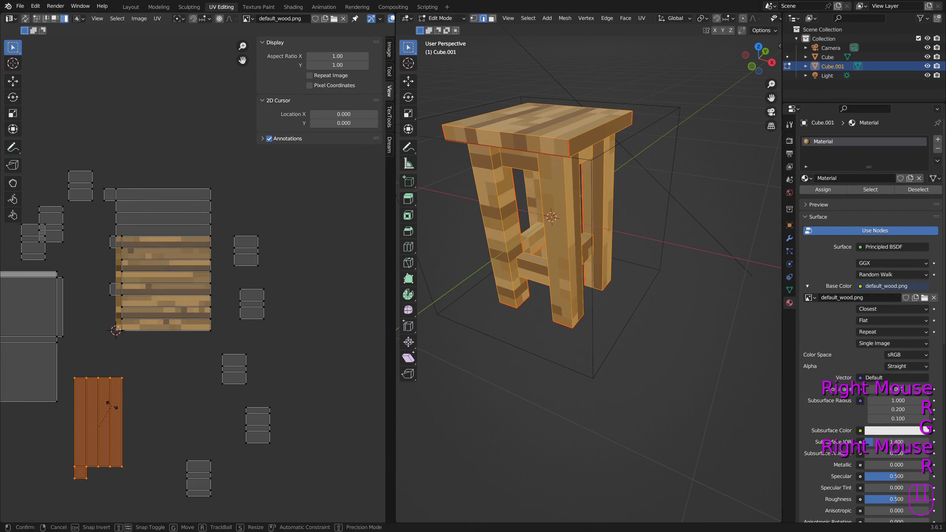
pyautogui.press('g')
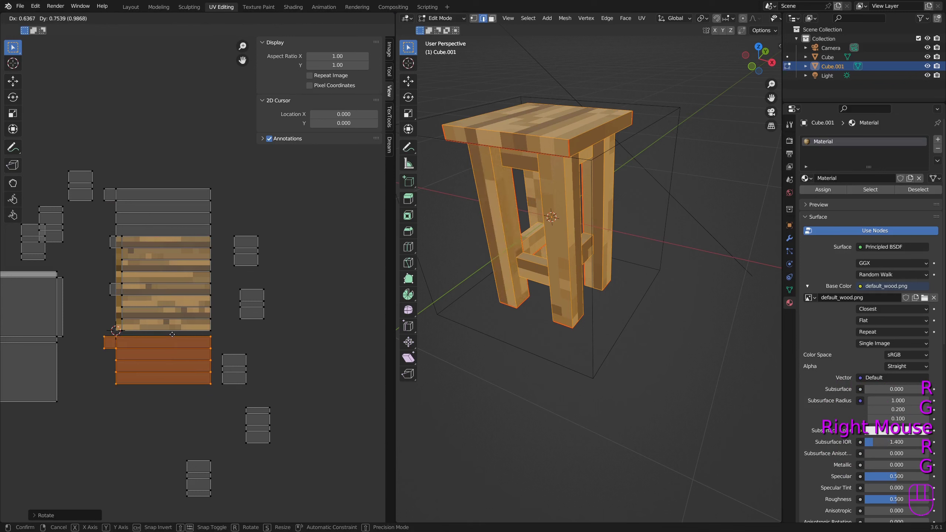
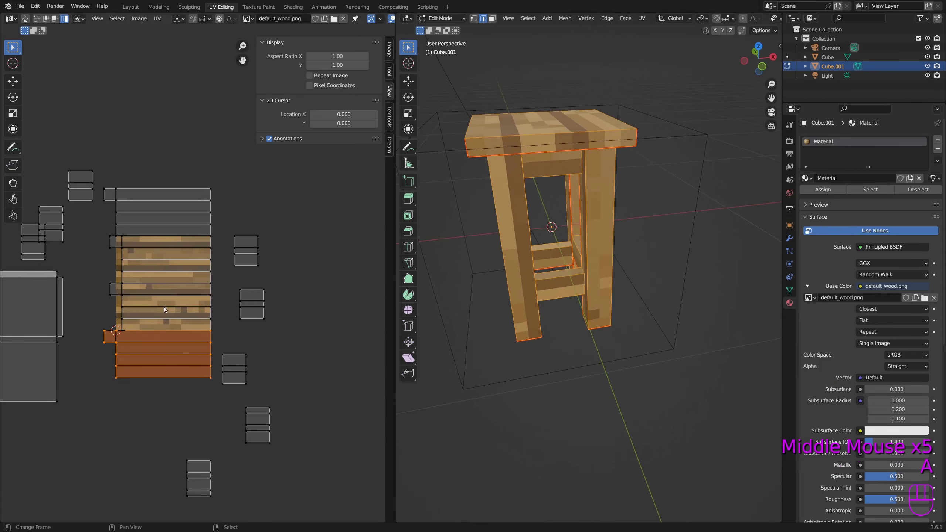
# Move the horizontal strips into a stacked column overlapping the wood texture square
pyautogui.rightClick(172, 309)
pyautogui.press('g')
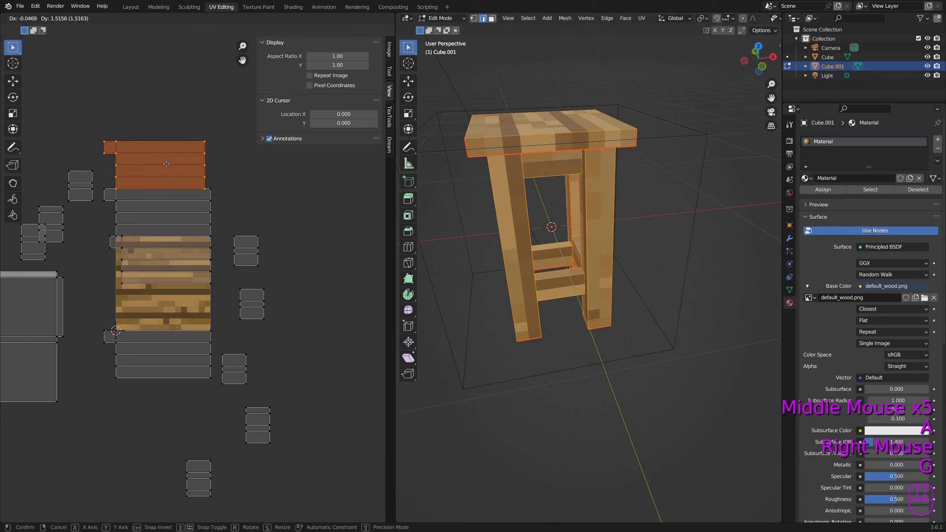
pyautogui.press('g')
pyautogui.press('a')
pyautogui.press('b')
pyautogui.press('b')
pyautogui.press('g')
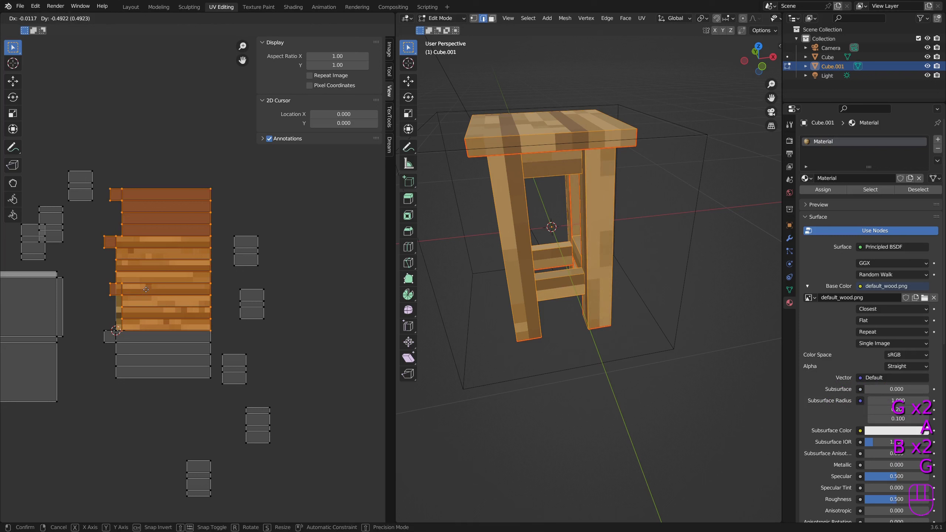
pyautogui.scroll(3)
pyautogui.click(38, 22)
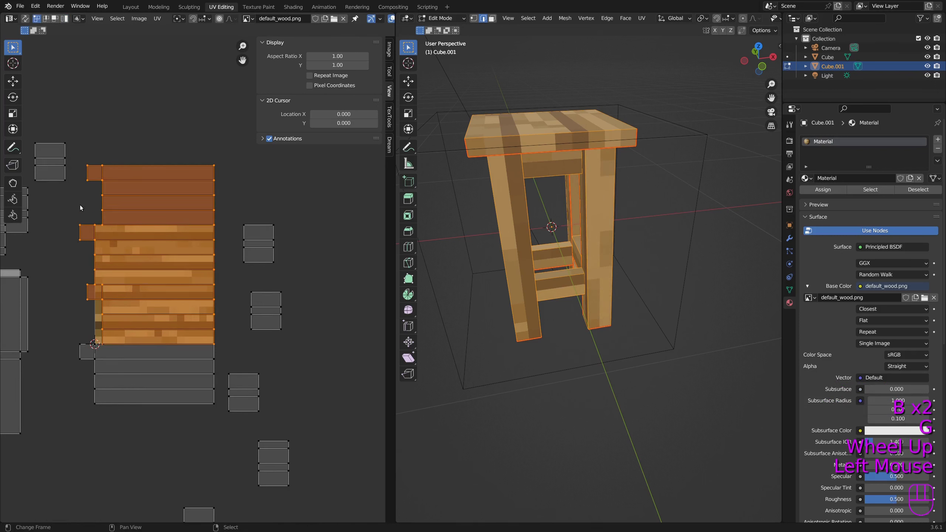
# Box-select the lower strips and end-cap islands and move them over the wood texture
pyautogui.press('a')
pyautogui.press('b')
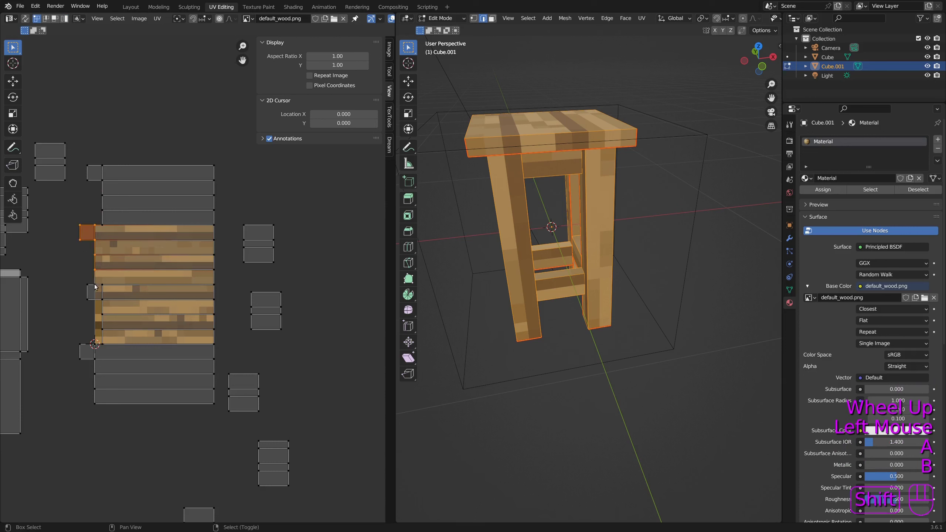
pyautogui.rightClick(96, 286)
pyautogui.press('b')
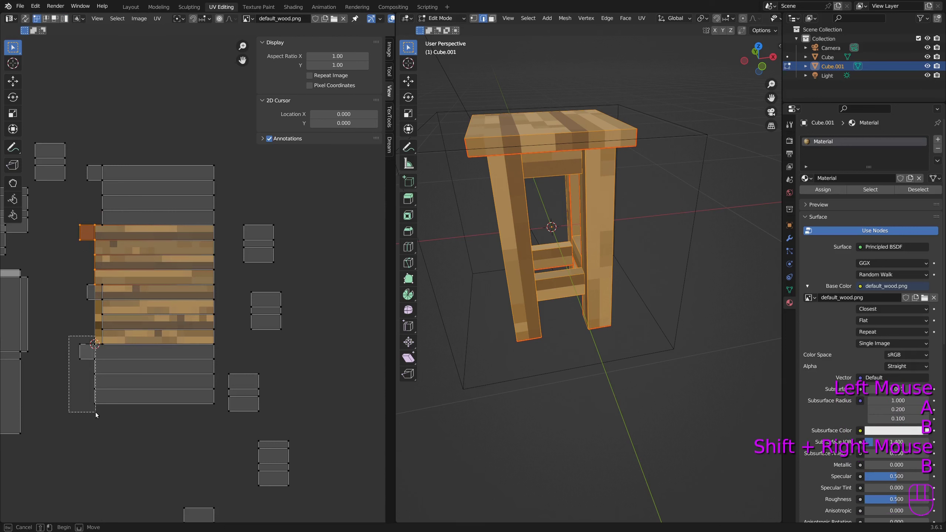
pyautogui.press('g')
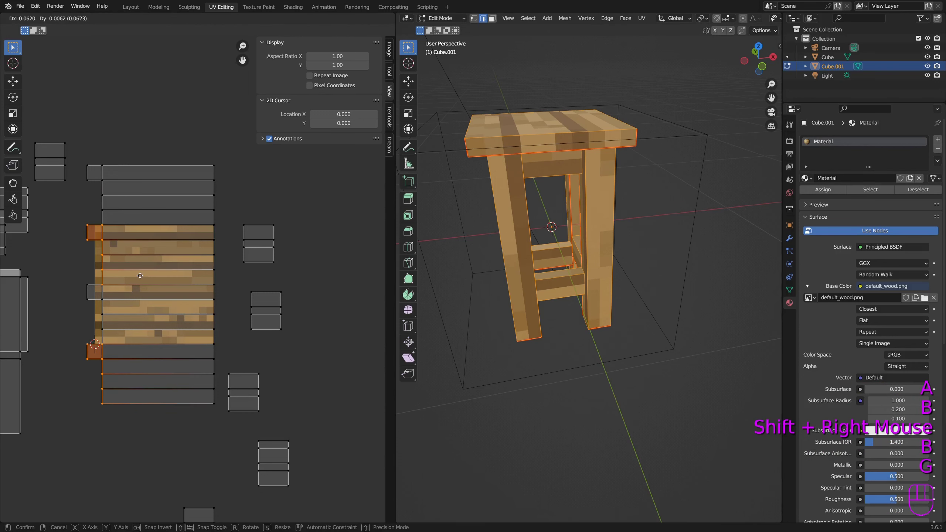
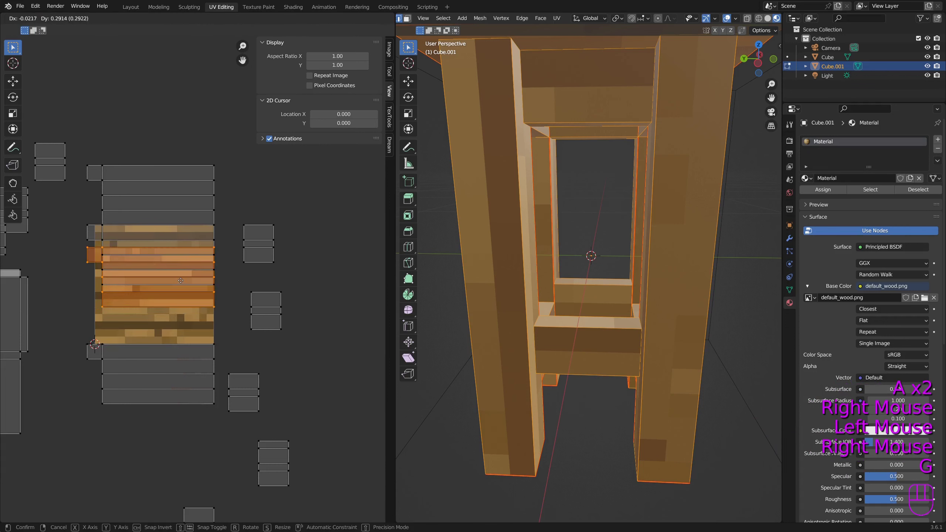
# Move two more plank islands onto the lower rows of the wood texture square
pyautogui.rightClick(167, 388)
pyautogui.press('g')
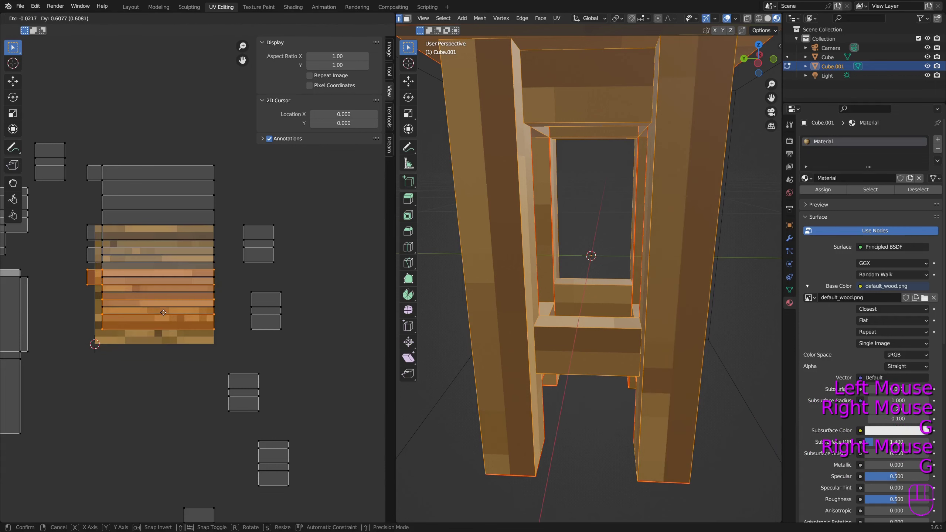
pyautogui.rightClick(148, 198)
pyautogui.press('g')
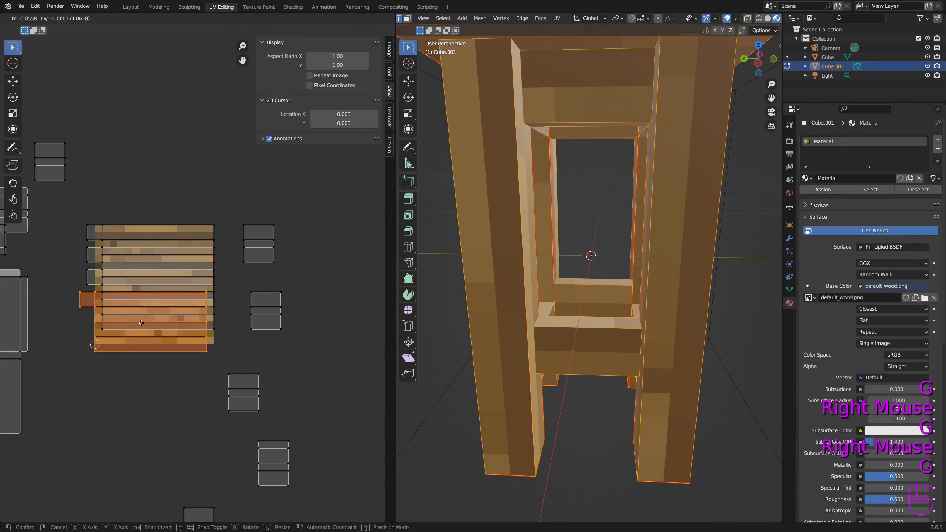
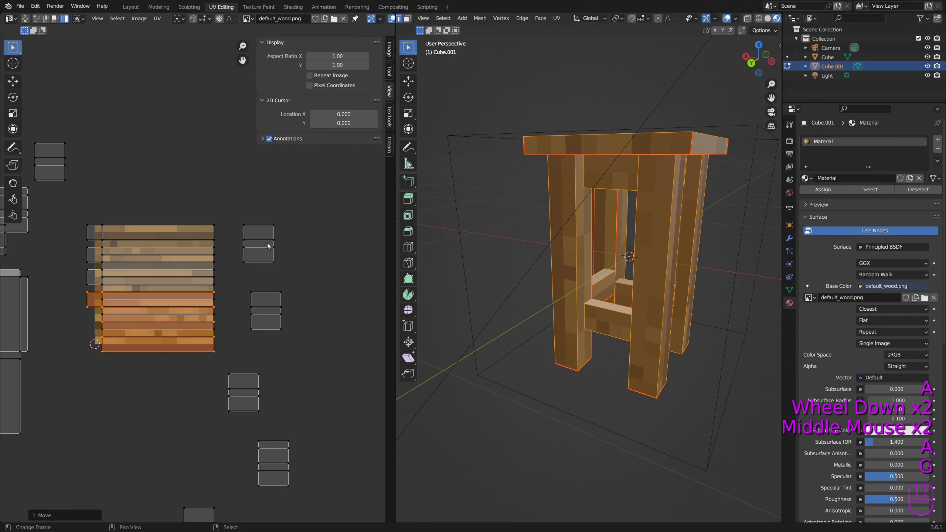
# Place the three small islands along the top rows of the texture, one at the top-left
pyautogui.rightClick(261, 246)
pyautogui.press('g')
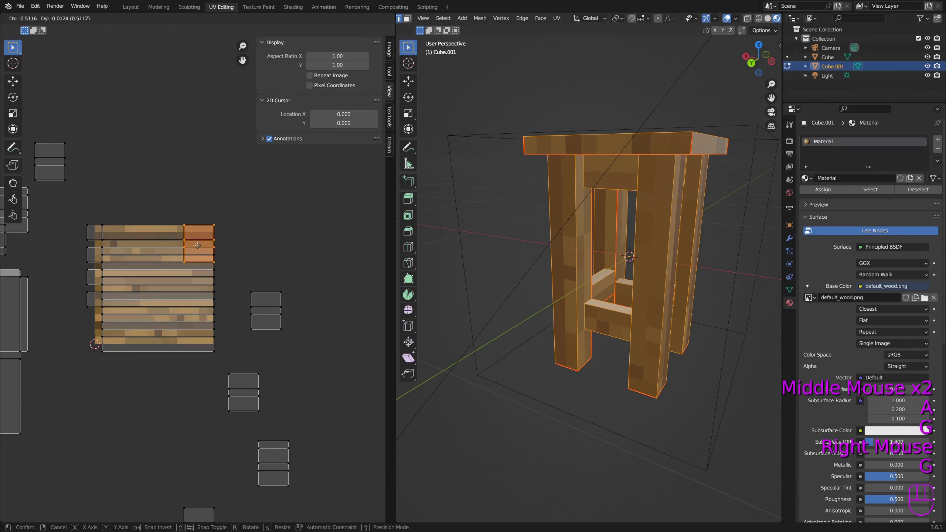
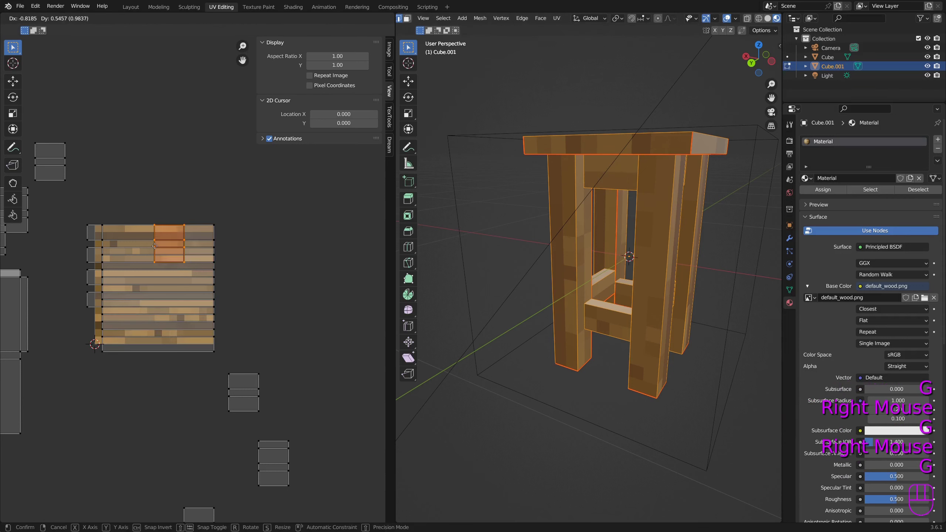
pyautogui.rightClick(248, 385)
pyautogui.press('g')
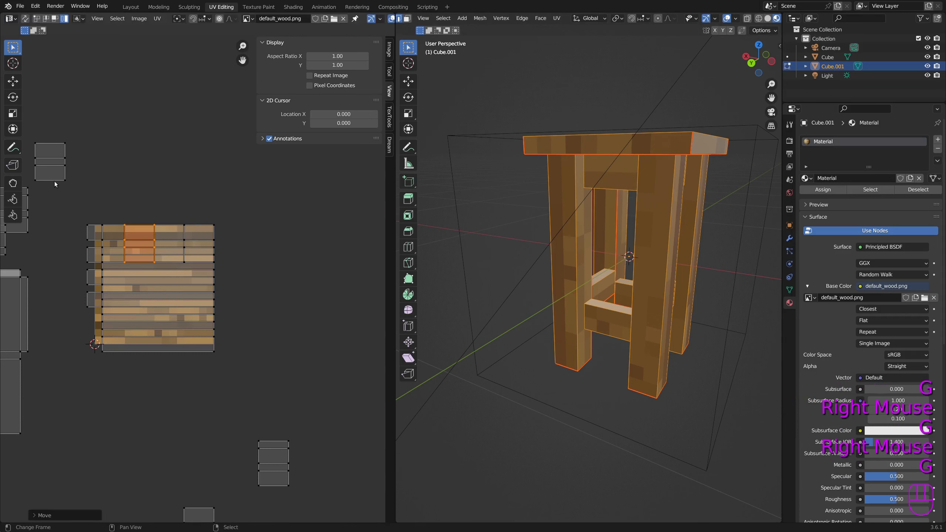
pyautogui.rightClick(59, 173)
pyautogui.press('g')
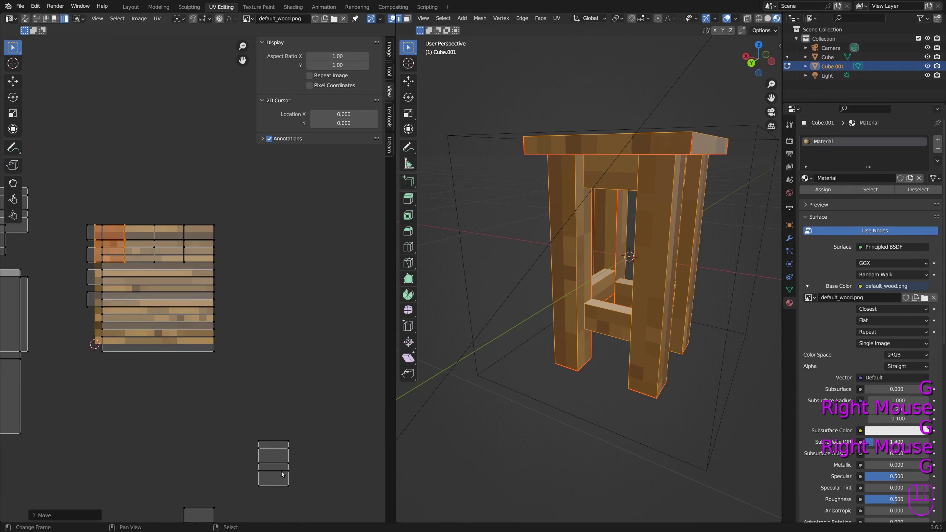
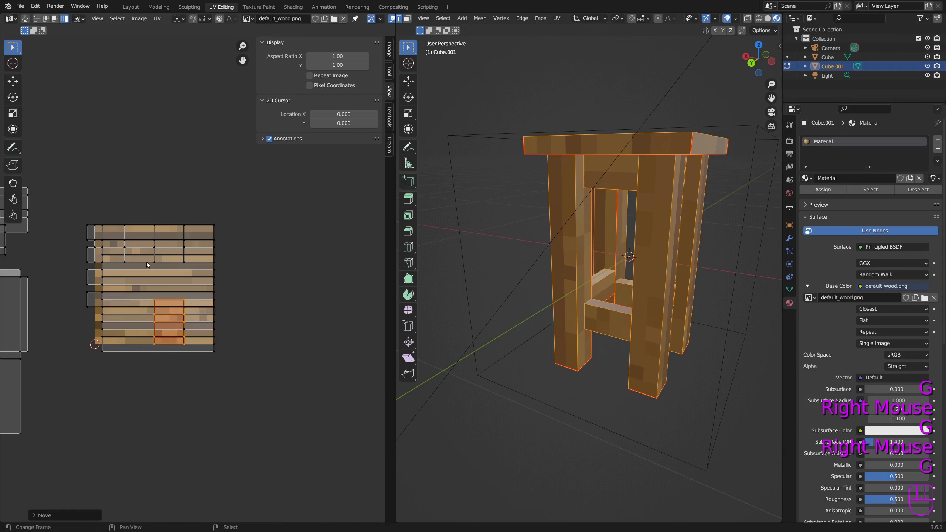
pyautogui.press('g')
# Move a column of islands out beside the texture and rotate the group horizontal
pyautogui.rightClick(186, 328)
pyautogui.press('g')
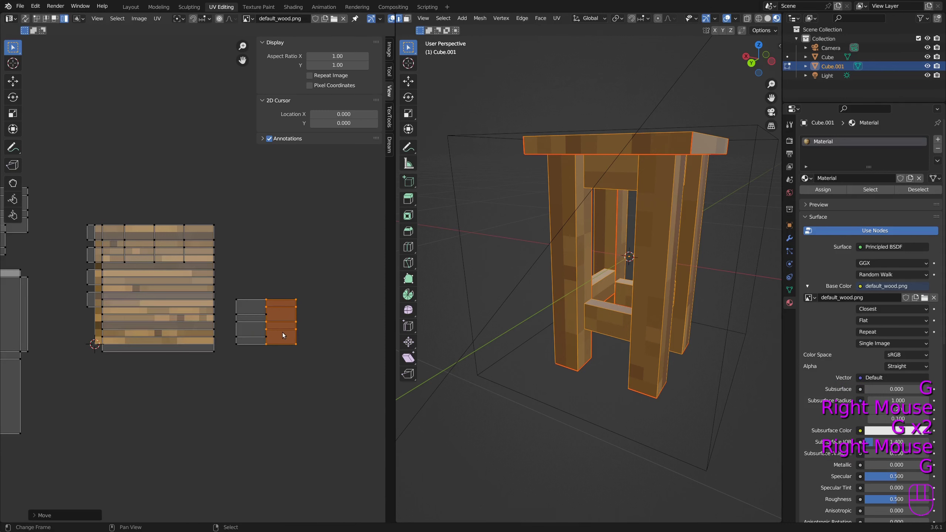
pyautogui.scroll(3)
pyautogui.rightClick(283, 347)
pyautogui.scroll(3)
pyautogui.press('g')
pyautogui.press('r')
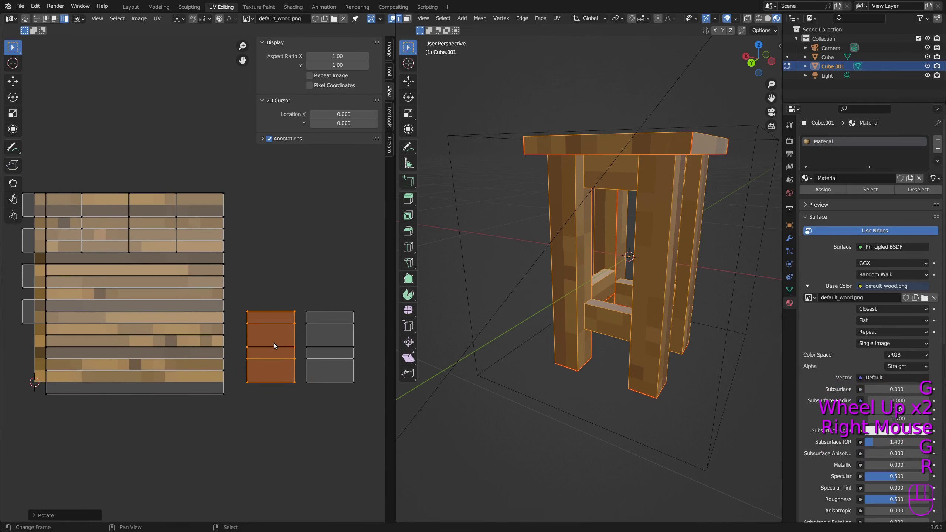
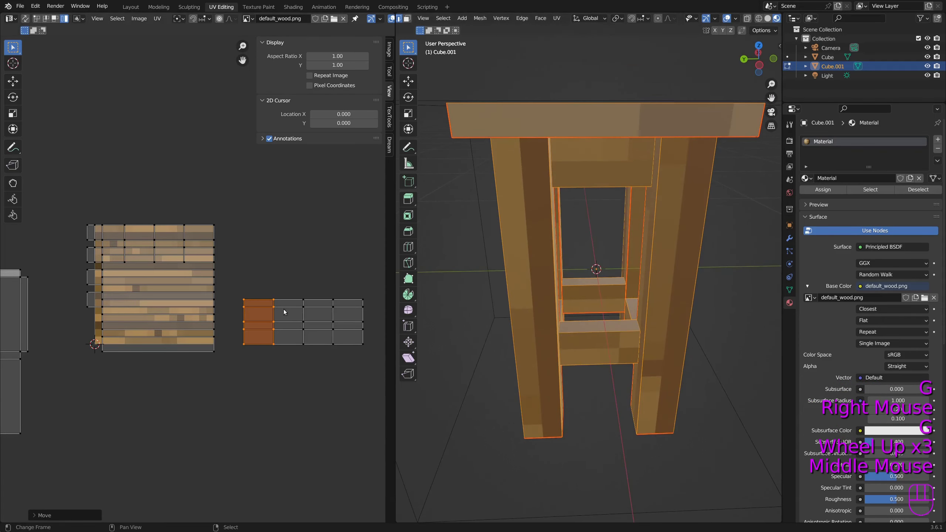
# Select the island group, turn it a quarter-turn and drag it onto the texture's lower rows
pyautogui.press('a')
pyautogui.press('b')
pyautogui.press('r')
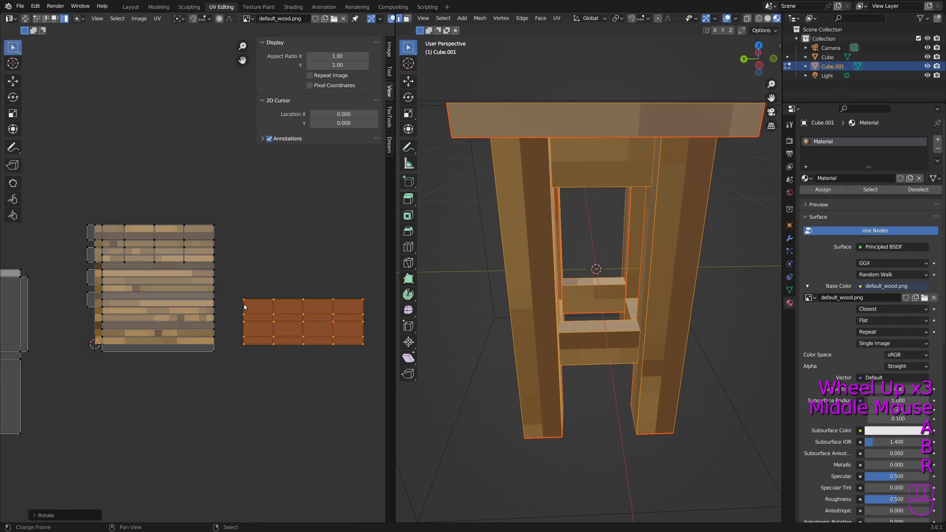
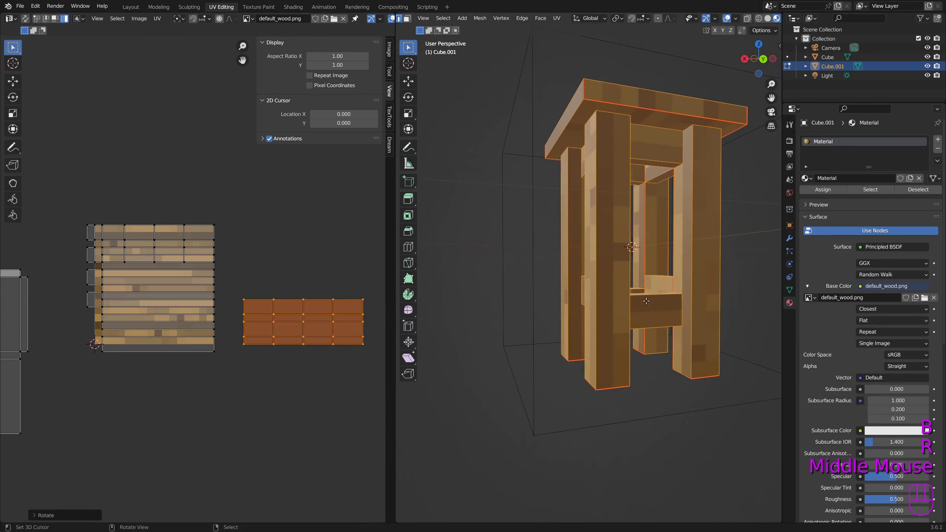
pyautogui.press('g')
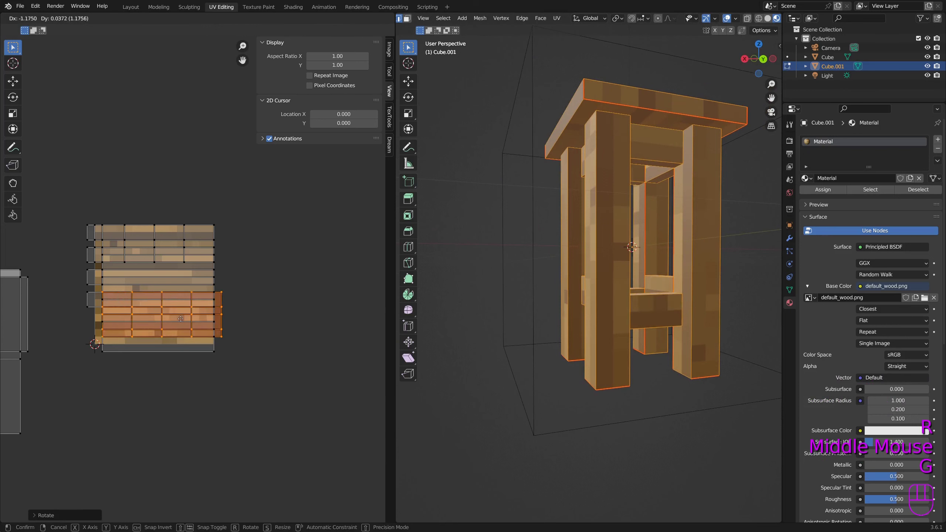
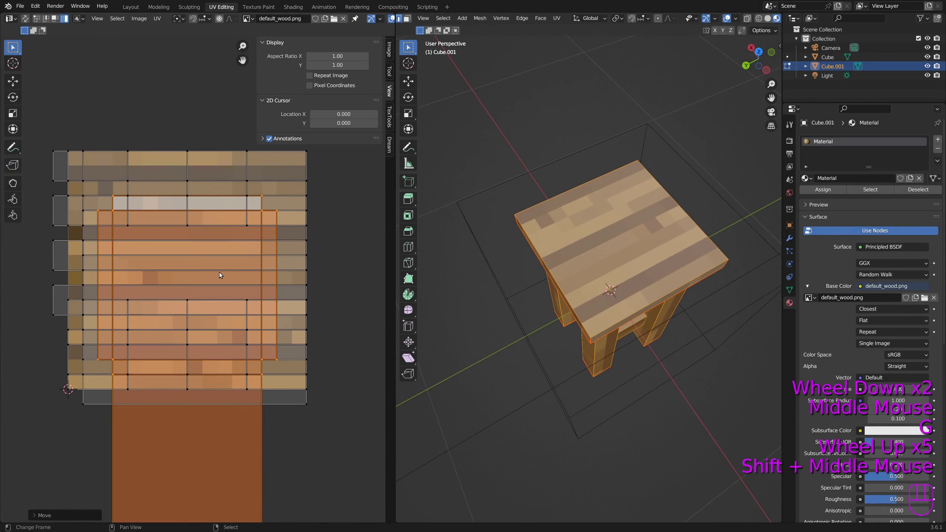
# Reposition the seat island, orbit to view the seat grain, and return the stool to Object Mode
pyautogui.press('g')
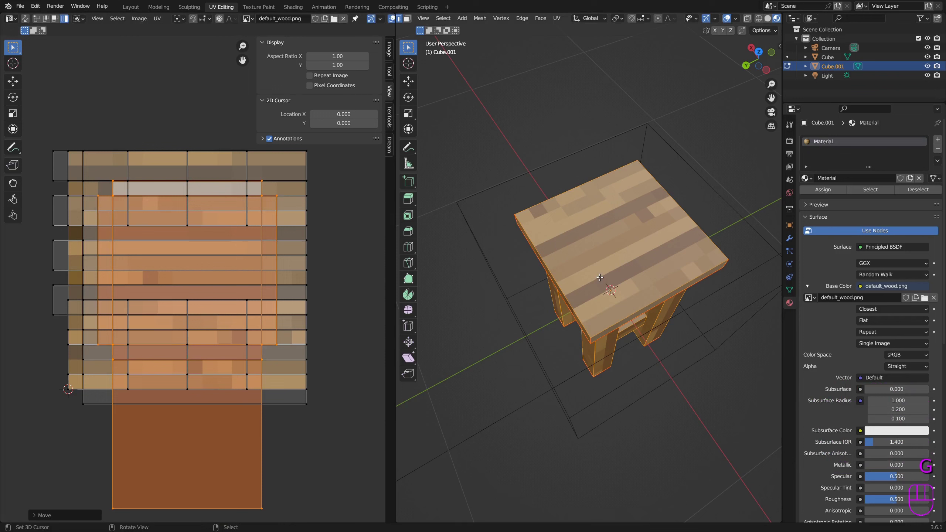
pyautogui.moveTo(620, 250); pyautogui.dragTo(615, 271)
pyautogui.press('a')
pyautogui.scroll(-3)
pyautogui.press('Tab')
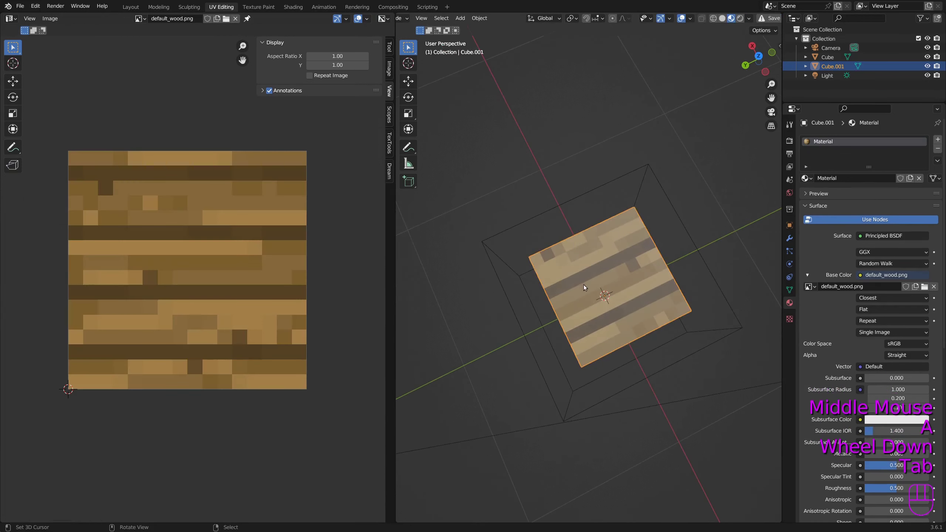
pyautogui.scroll(-3)
pyautogui.moveTo(620, 307); pyautogui.dragTo(570, 280)
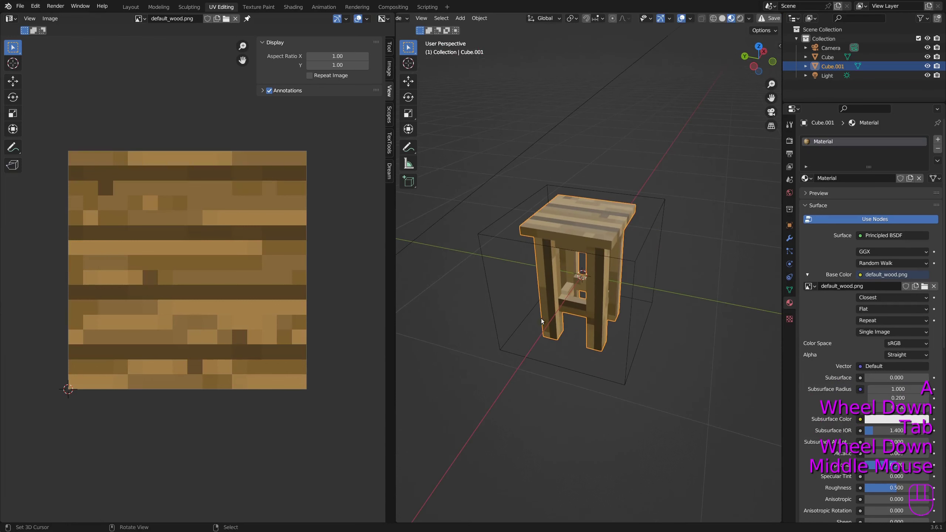
pyautogui.press('KP_7')
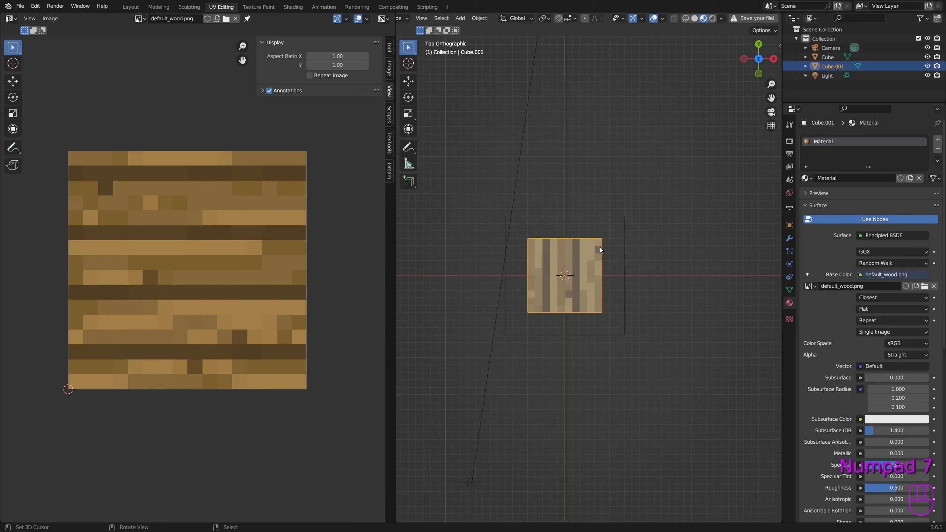
# Rotate the selected stool 90° around Z, undoing and redoing to compare the seat grain direction
pyautogui.rightClick(593, 272)
pyautogui.press('r')
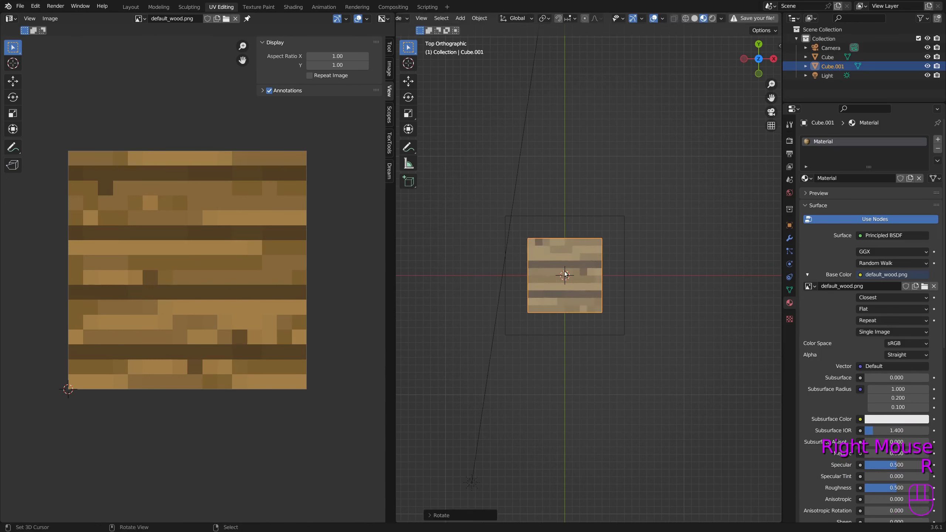
pyautogui.press('r')
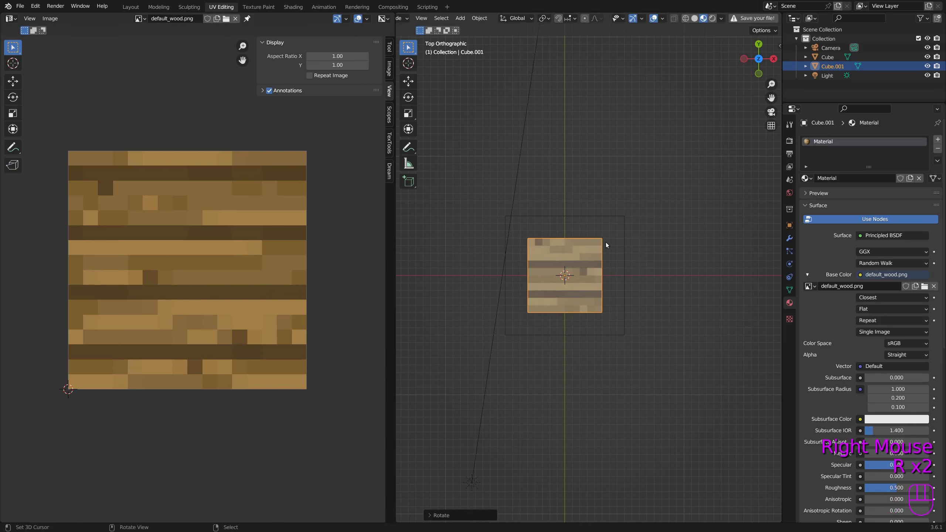
pyautogui.press('ctrl+z')
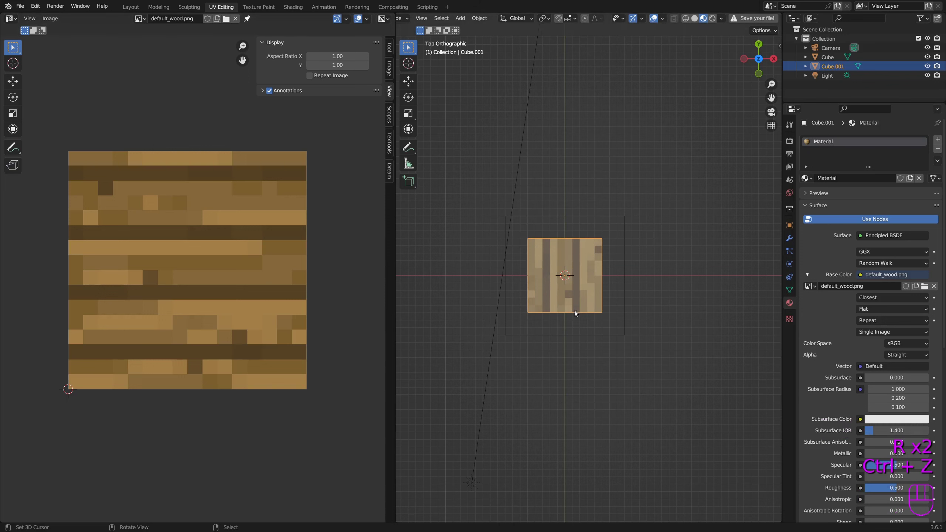
pyautogui.press('r')
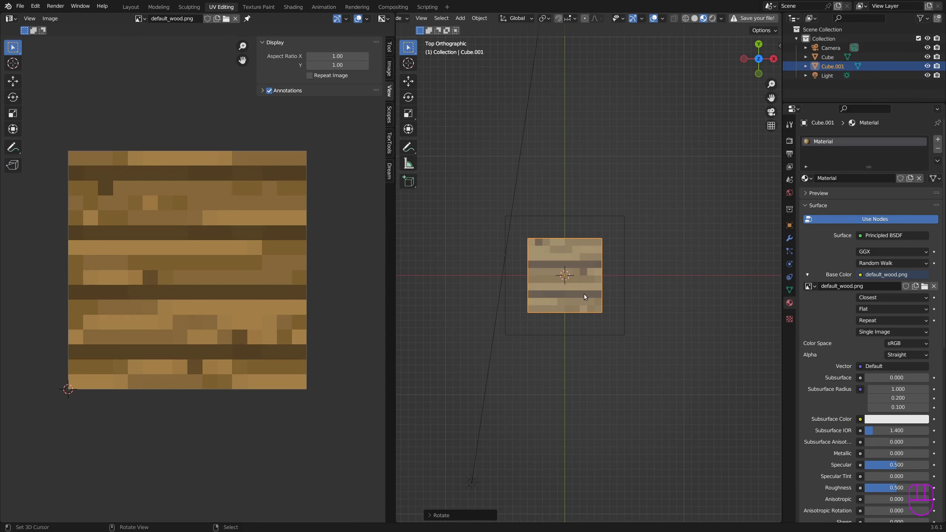
pyautogui.moveTo(575, 289); pyautogui.dragTo(576, 224)
pyautogui.moveTo(573, 214); pyautogui.dragTo(559, 289)
pyautogui.scroll(3)
pyautogui.moveTo(558, 288); pyautogui.dragTo(531, 287)
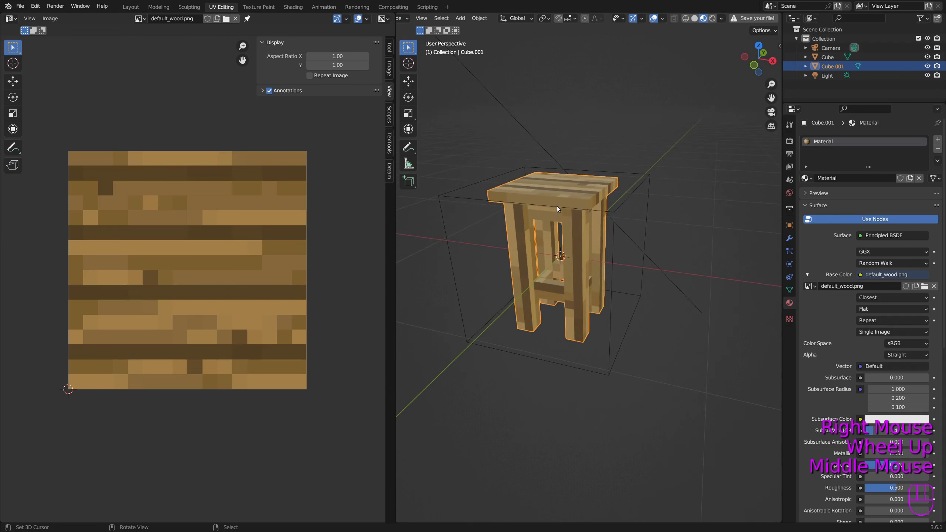